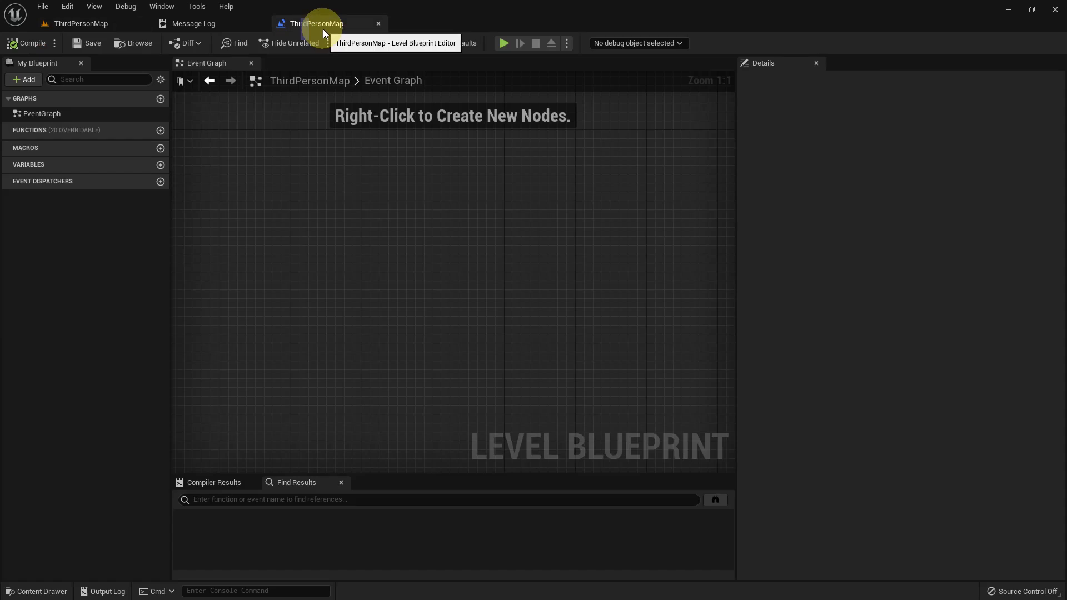
Step: Bring up the context menu in the Event Graph and scroll through the settings list
right_click(464, 229)
scroll(up, 3)
scroll(up, 3)
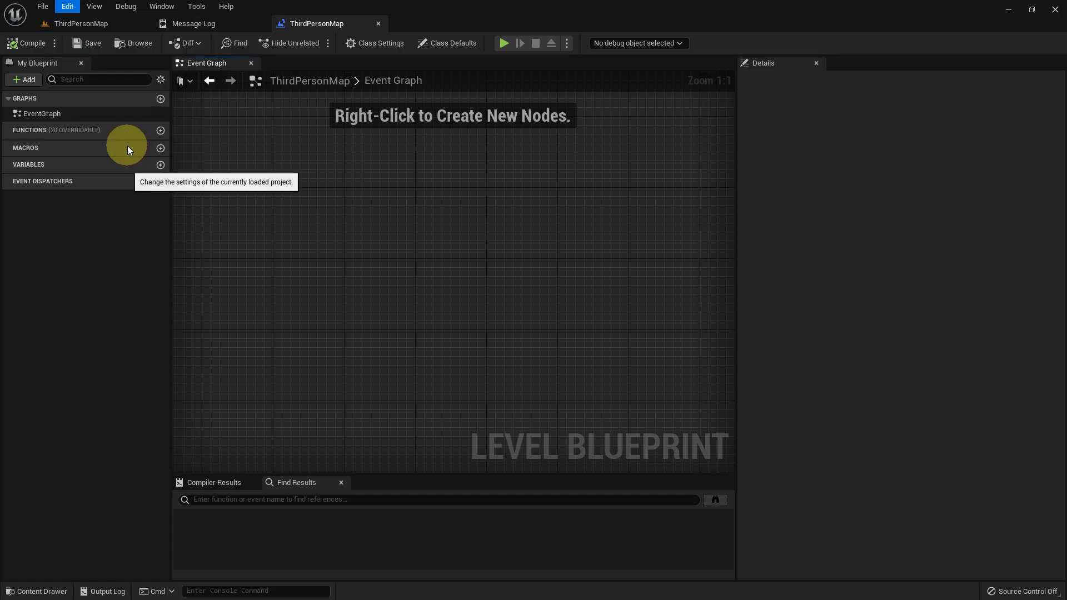
Step: Name the new action mapping 'Input Event Test'
scroll(down, 3)
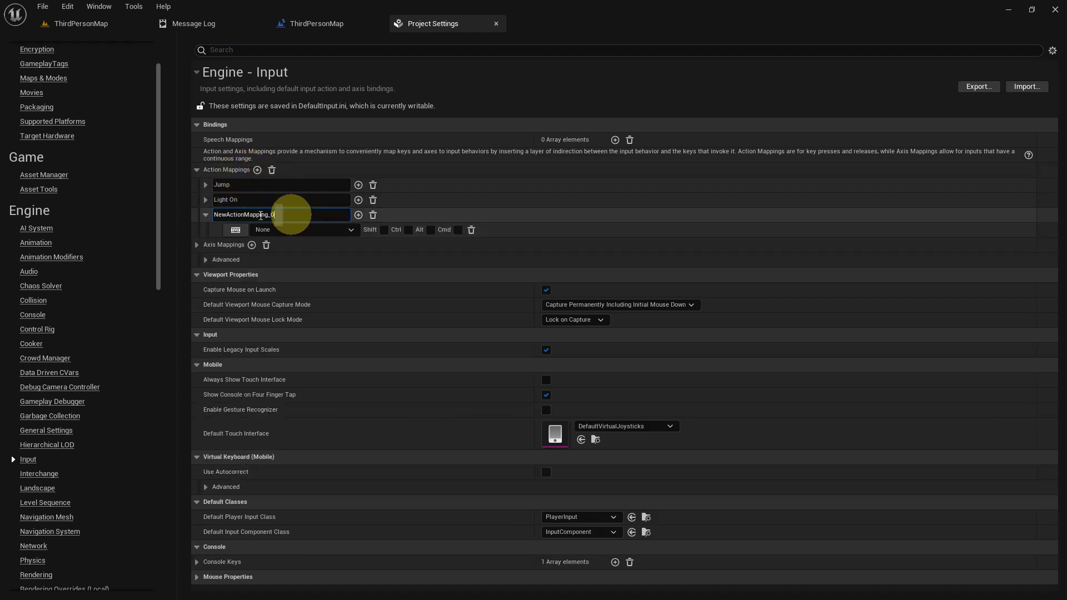
key(shift+i)
text(N {Shift + I})
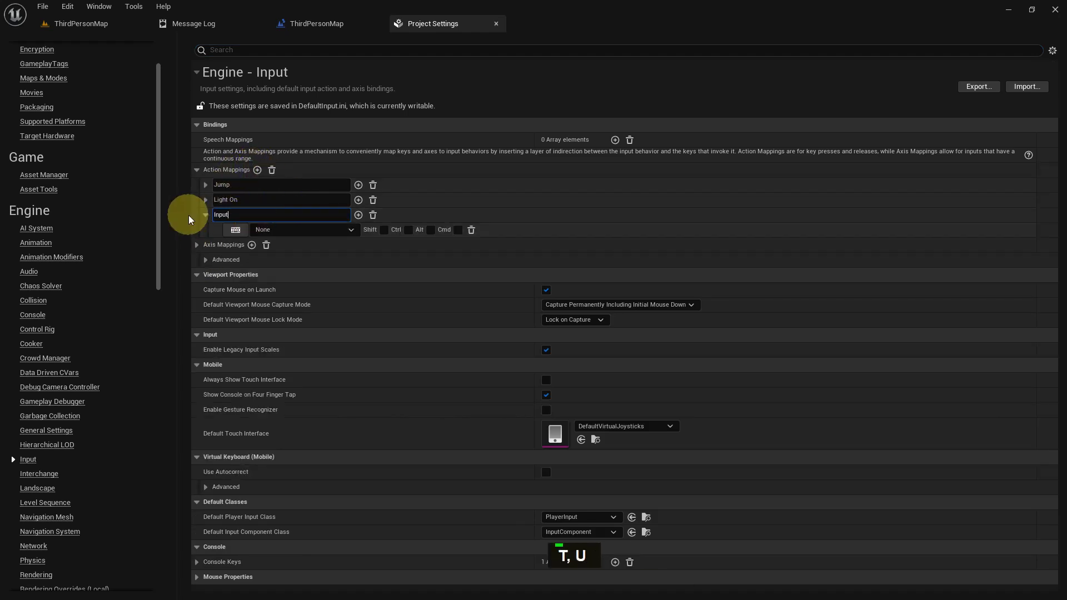
key(space)
key(shift+e)
text(C {Shift + E})
key(BackSpace)
text(V, Bac)
key(space)
text(T, S)
key(Return)
Step: Bind the Input Event Test mapping to the G key
click(237, 235)
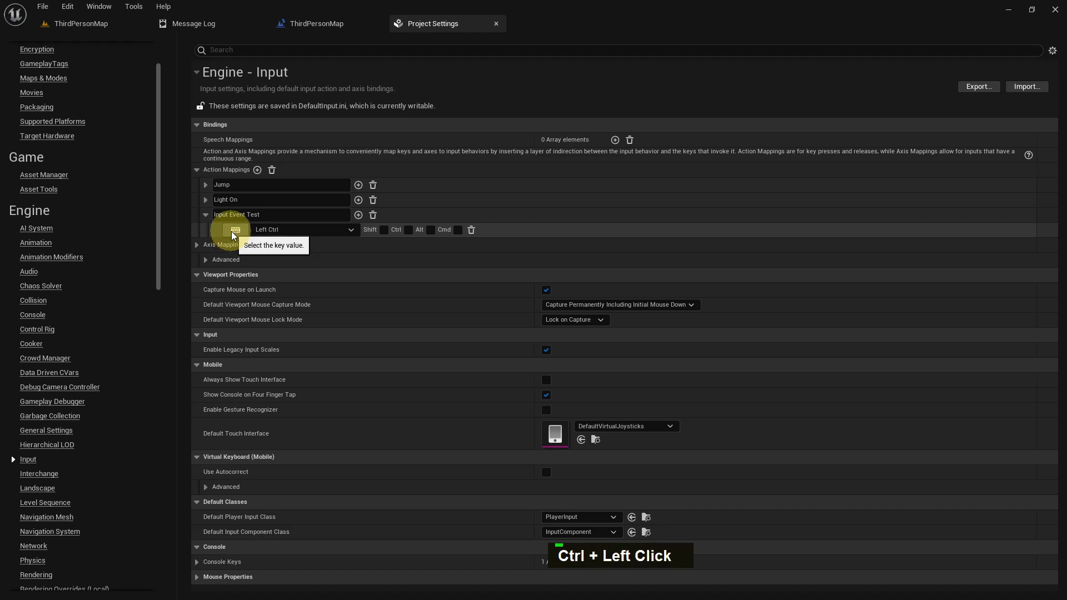
key(g)
key(g)
key(g)
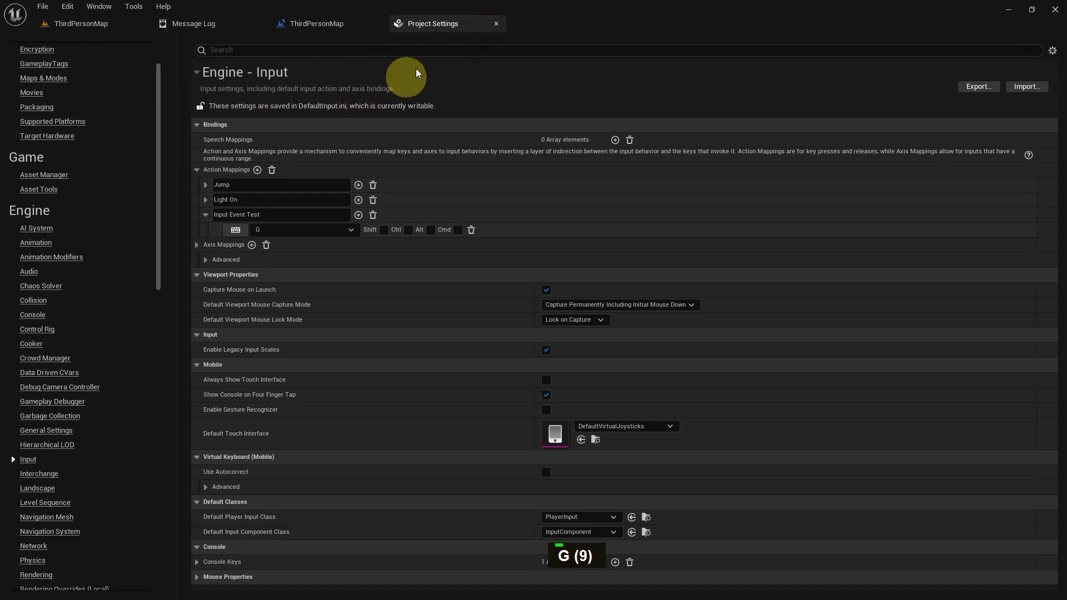
right_click(371, 194)
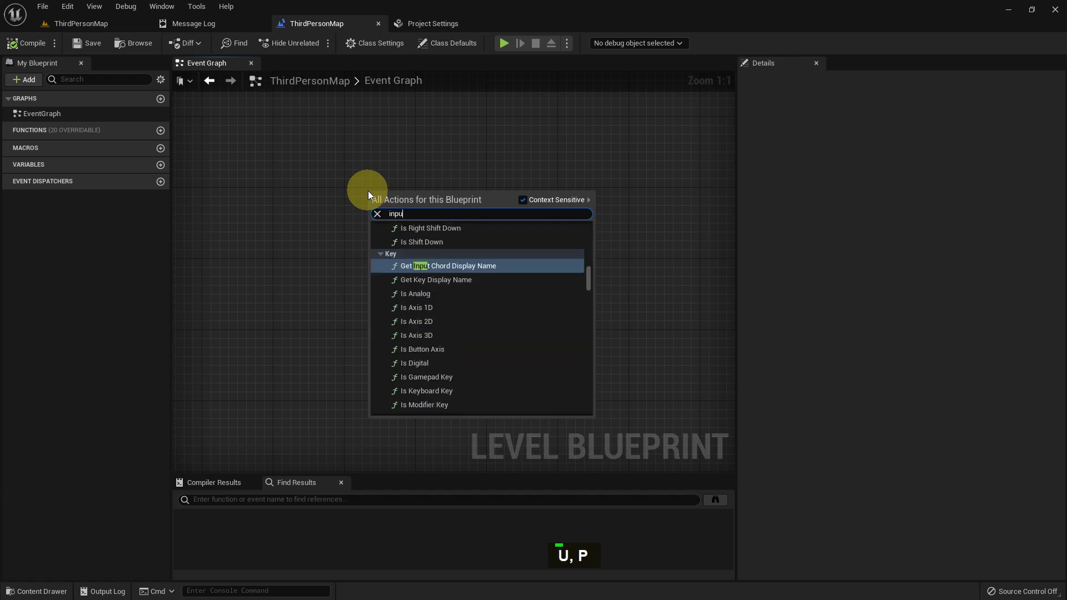
key(space)
text(N, E)
key(space)
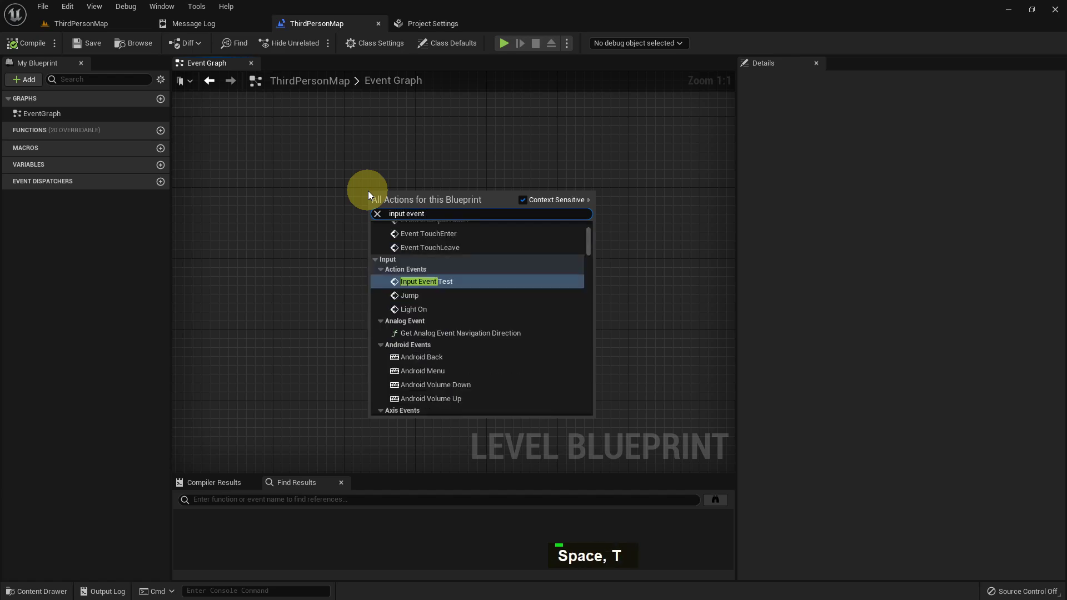
right_click(374, 169)
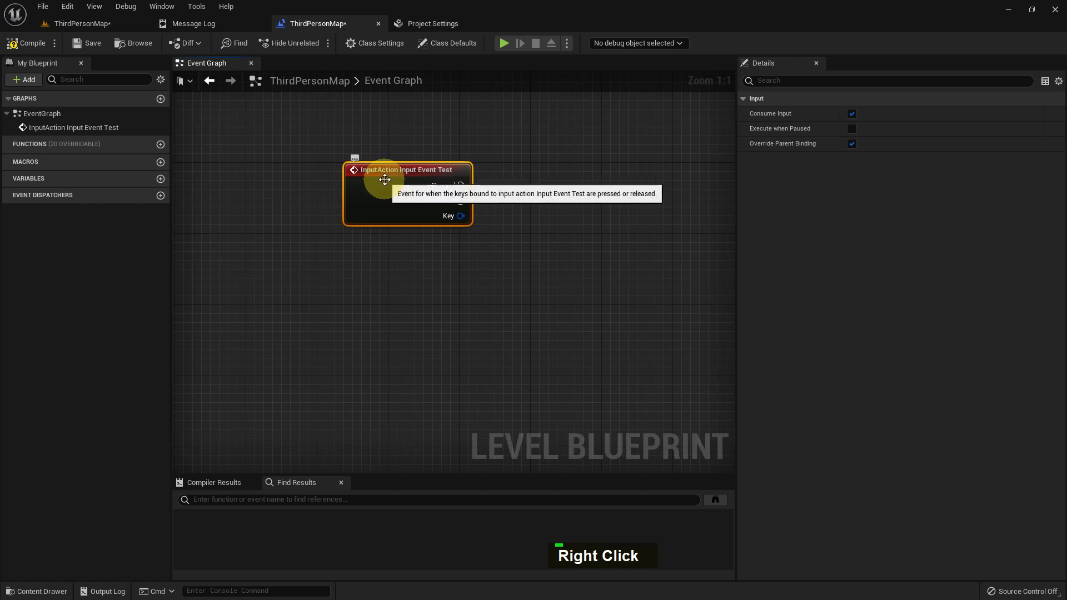
key(Delete)
right_click(403, 187)
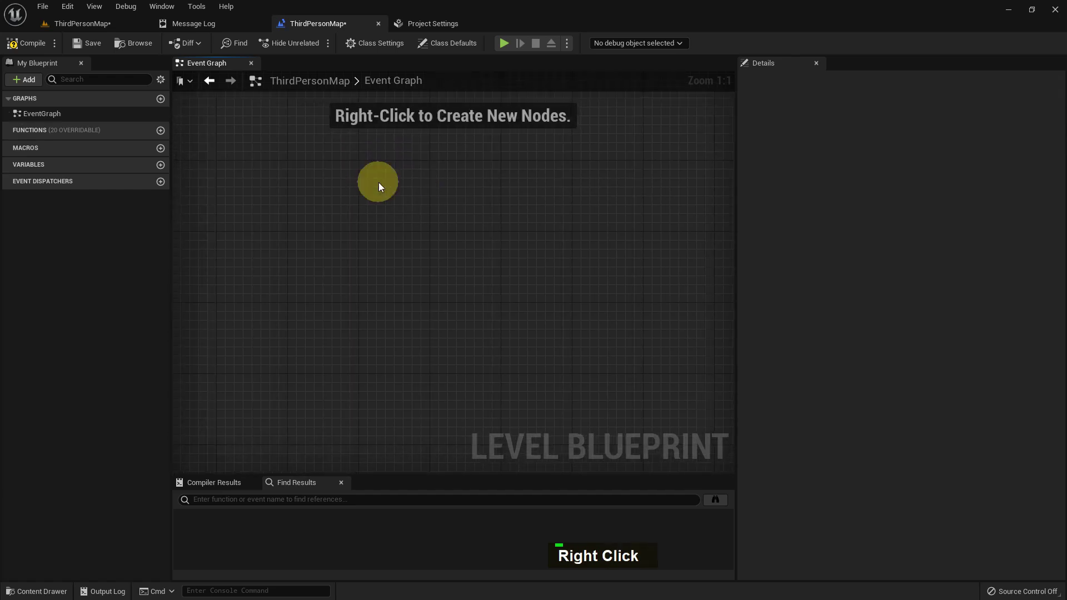
Step: Add a custom event node and name it 'Custom Event Test'
right_click(383, 180)
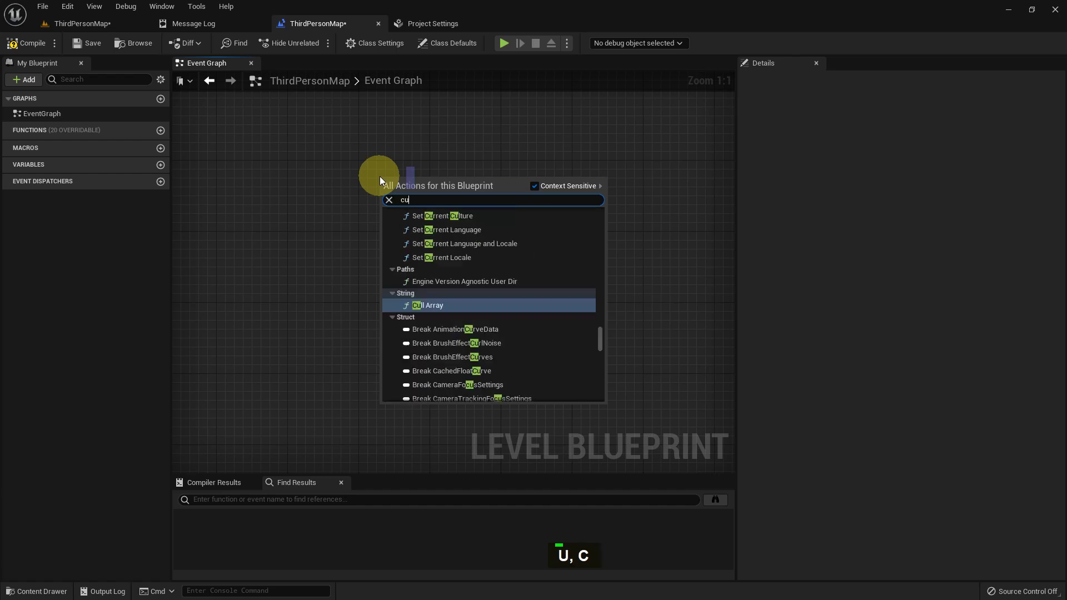
key(Return)
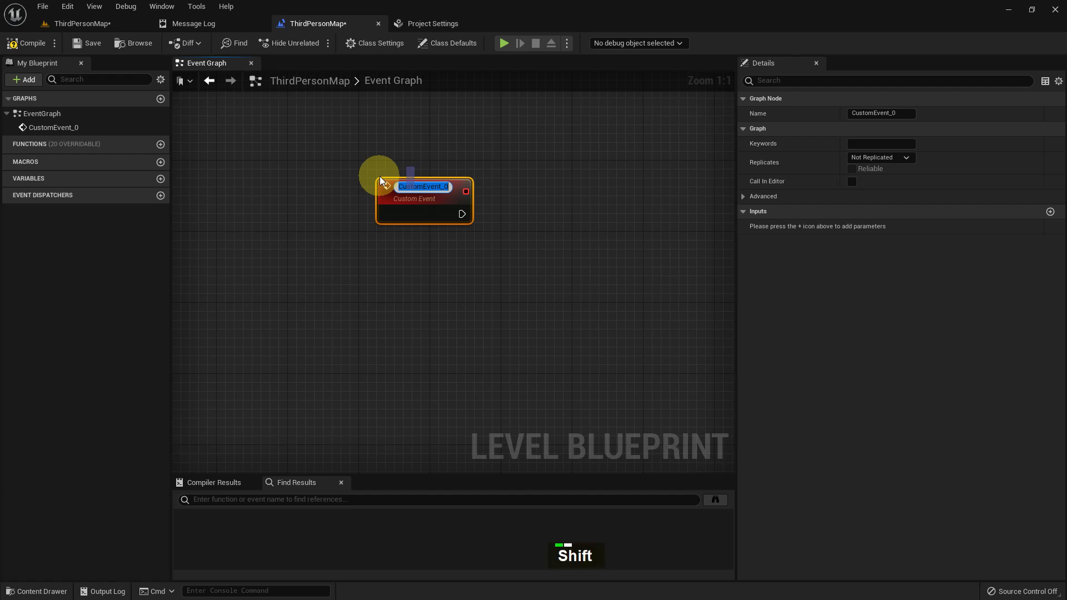
text(S, U)
key(space)
key(space)
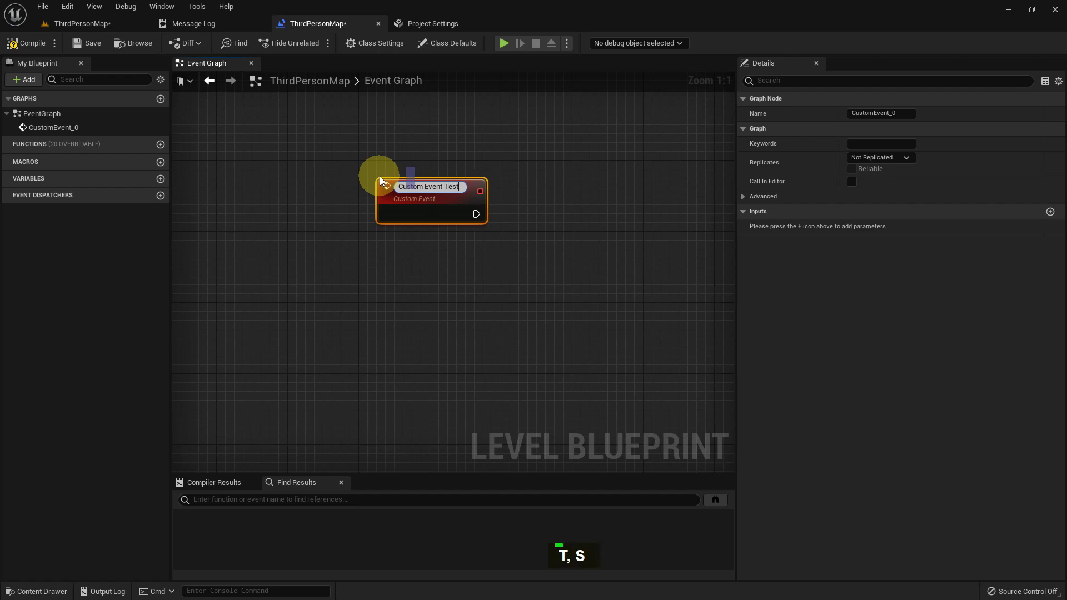
key(Return)
Step: Dismiss the node search and restore the InputAction Input Event Test node
right_click(380, 186)
right_click(393, 222)
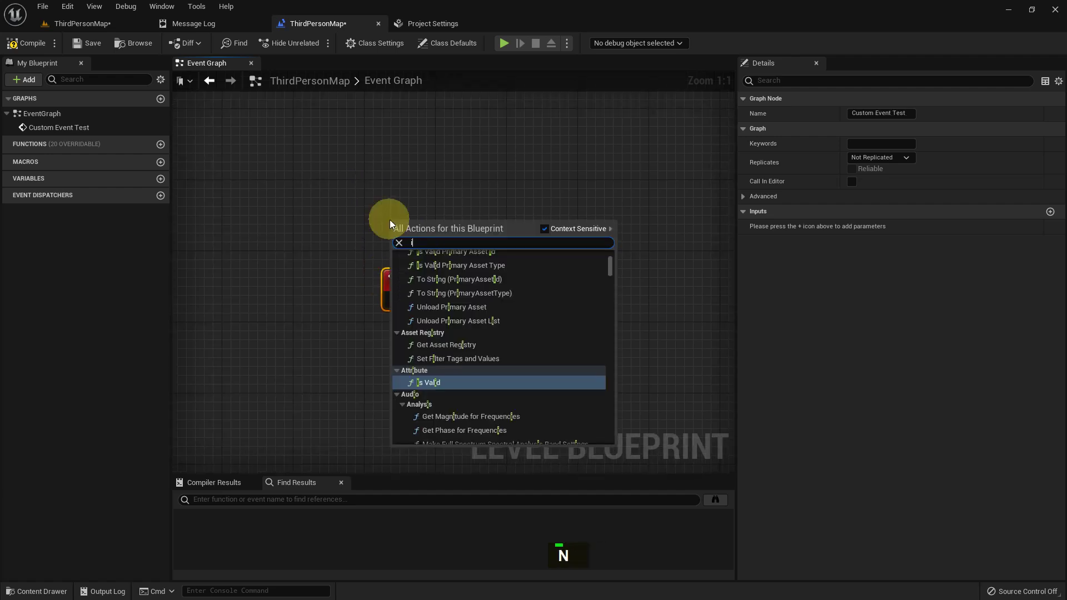
key(space)
key(space)
key(Return)
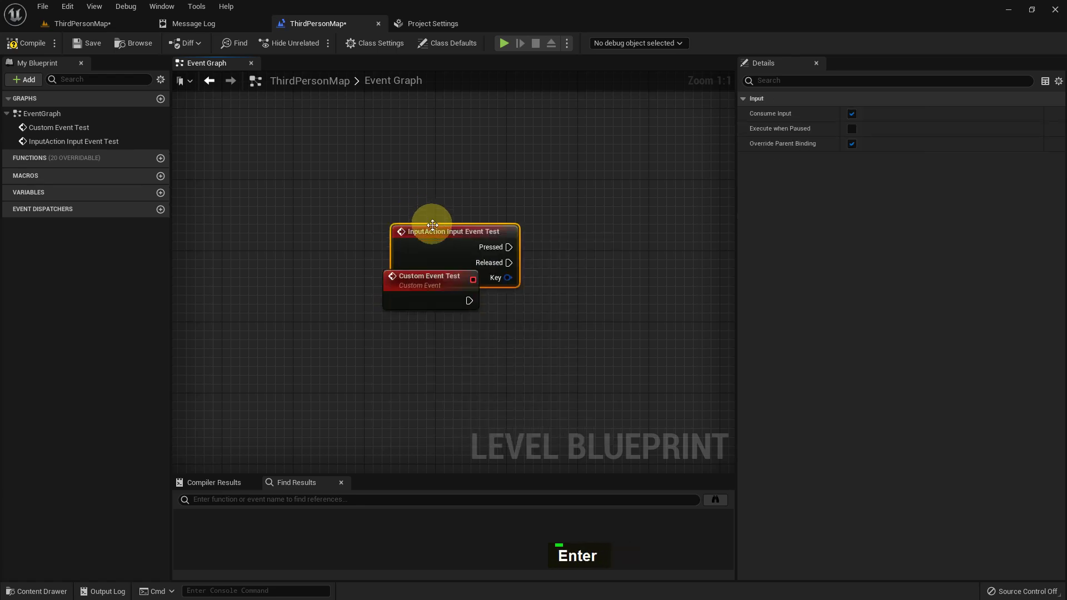
Step: Add an H keyboard key event node to the Event Graph
right_click(451, 163)
right_click(406, 205)
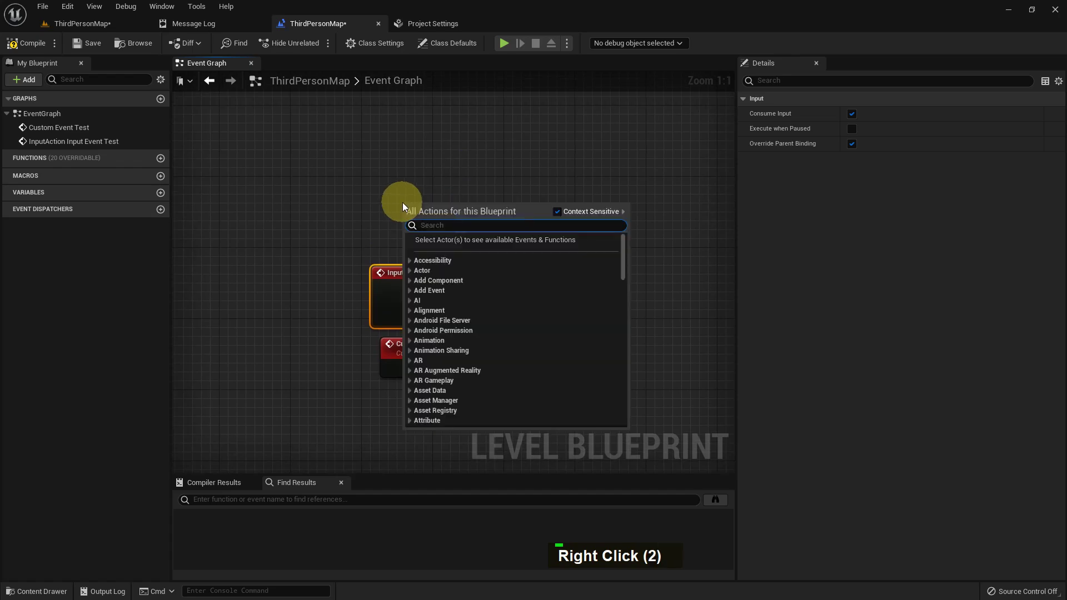
key(h)
key(space)
key(k)
key(y)
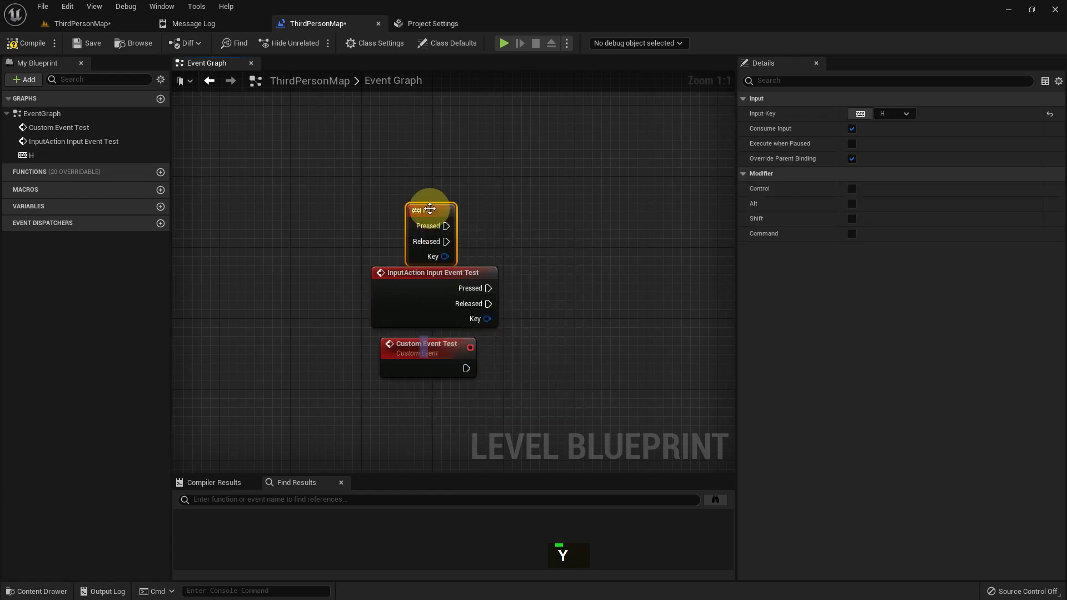
Step: Add a Float input parameter named 'float' to Custom Event Test
right_click(526, 362)
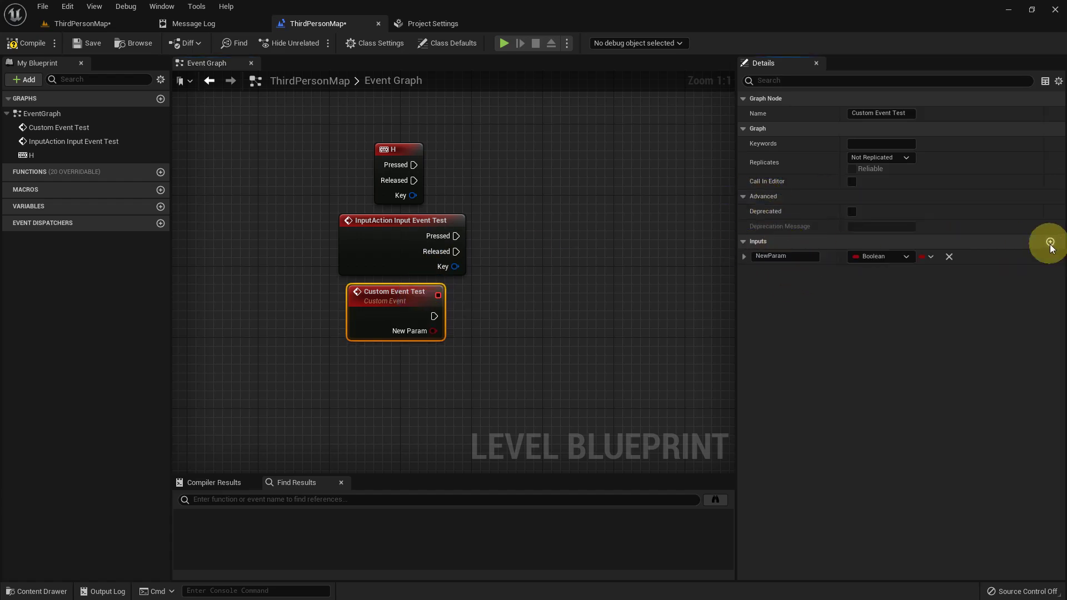
key(shift+b)
key(BackSpace)
double_click(879, 261)
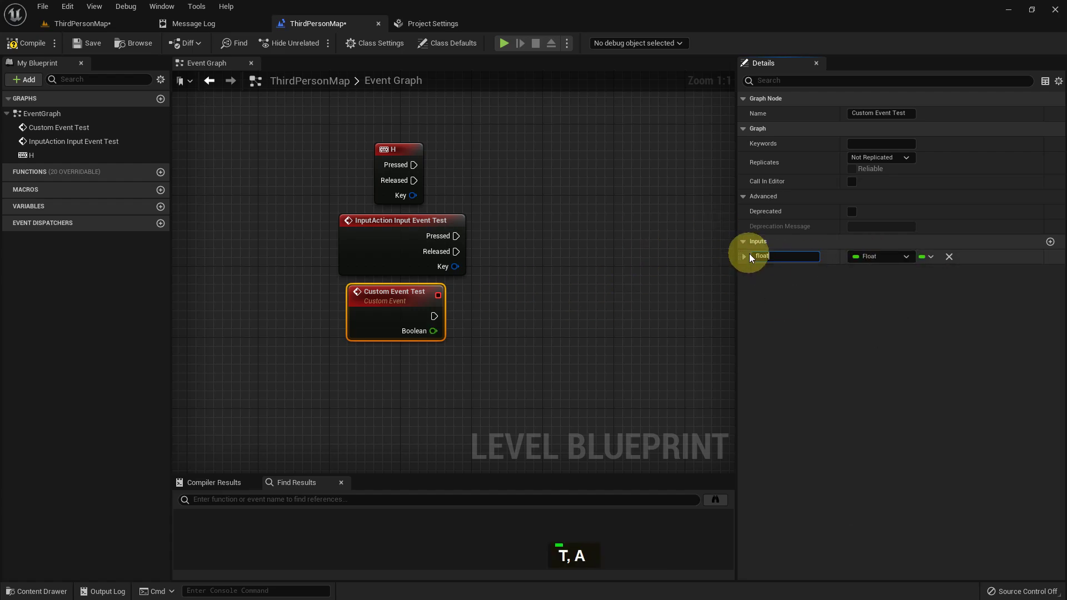
key(Return)
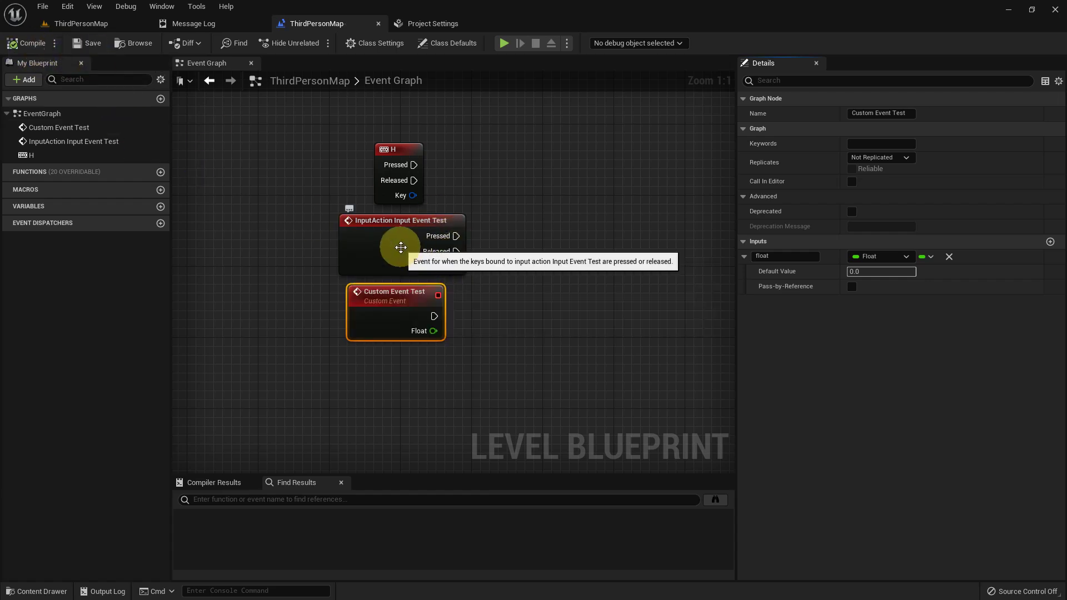
Step: Add a Print String after Custom Event Test with the message 'This is working'
right_click(449, 229)
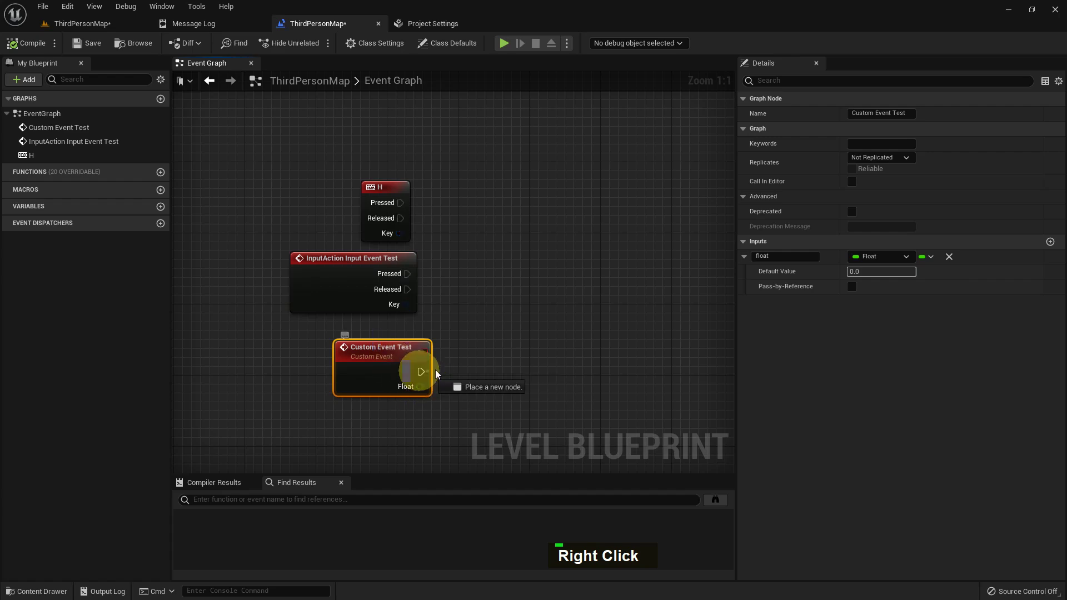
key(r)
text(I, R)
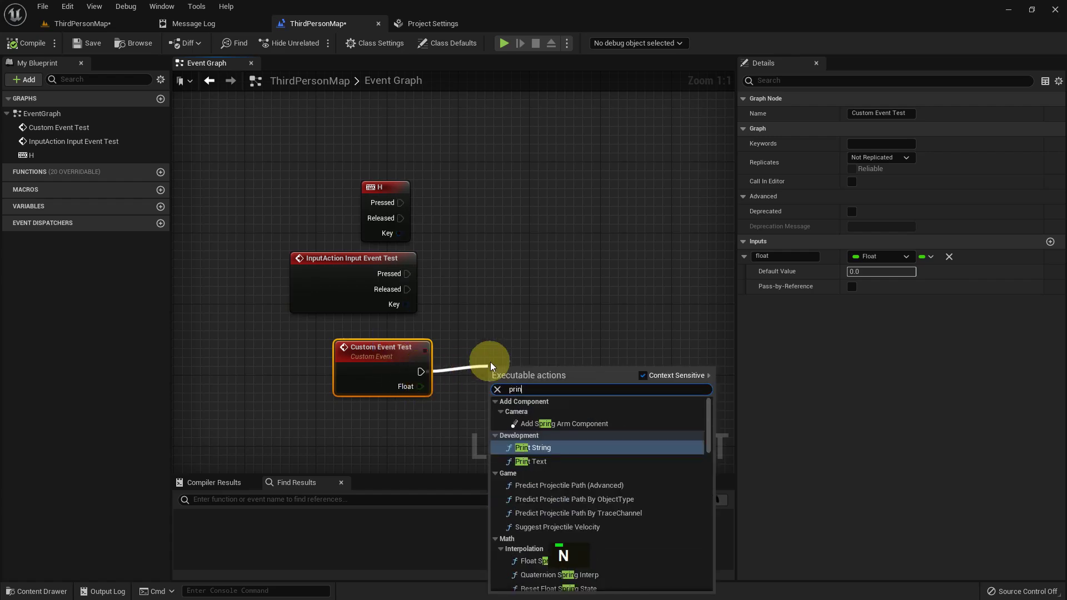
key(Return)
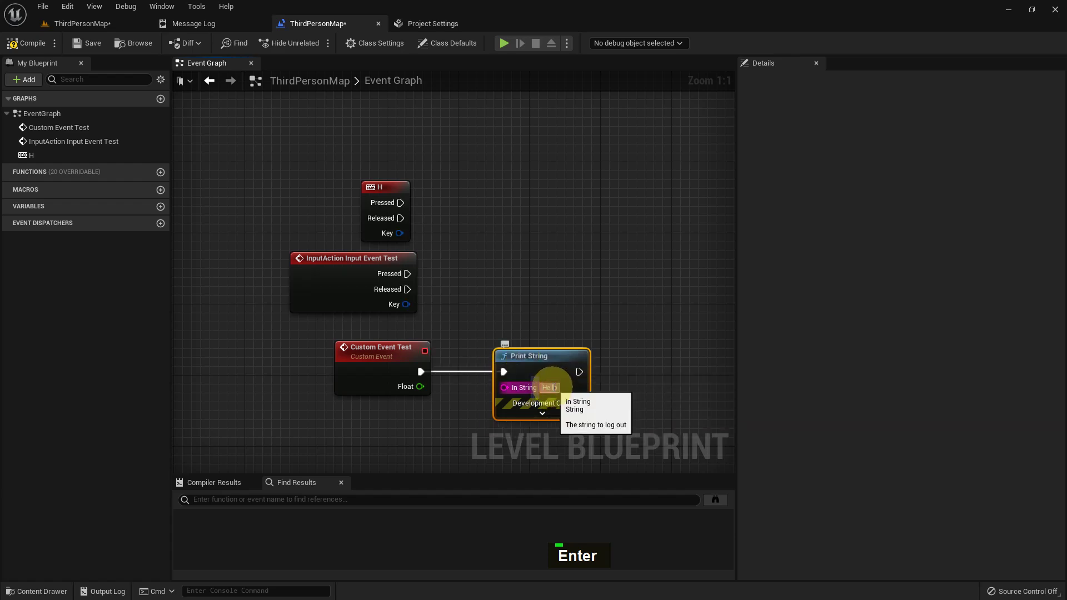
key(ctrl+a)
key(space)
key(space)
key(Return)
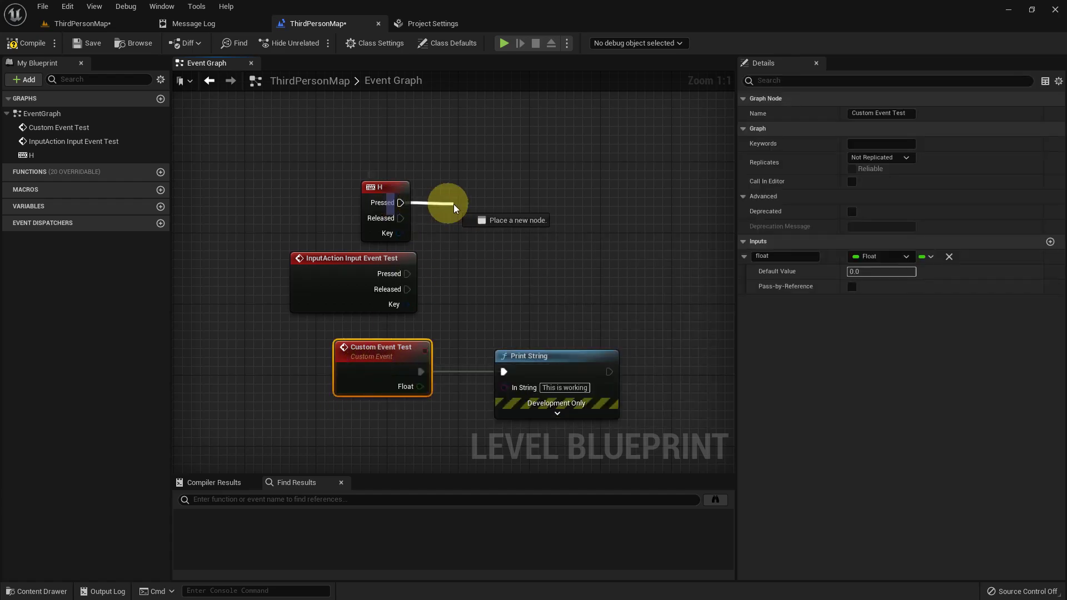
Step: Make the H Pressed event call Custom Event Test
key(c)
text(U, C)
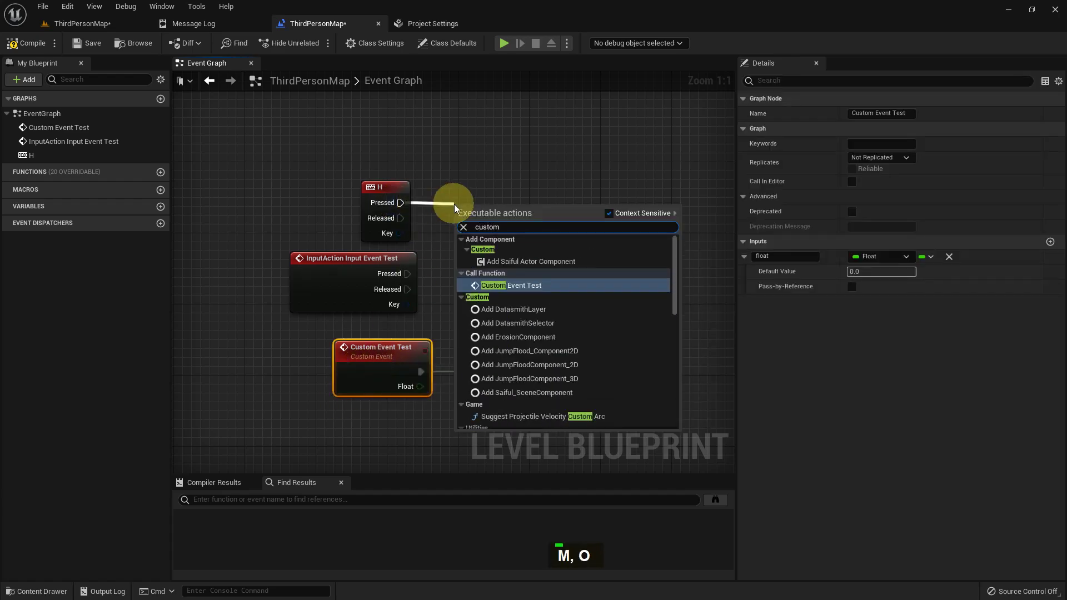
key(Return)
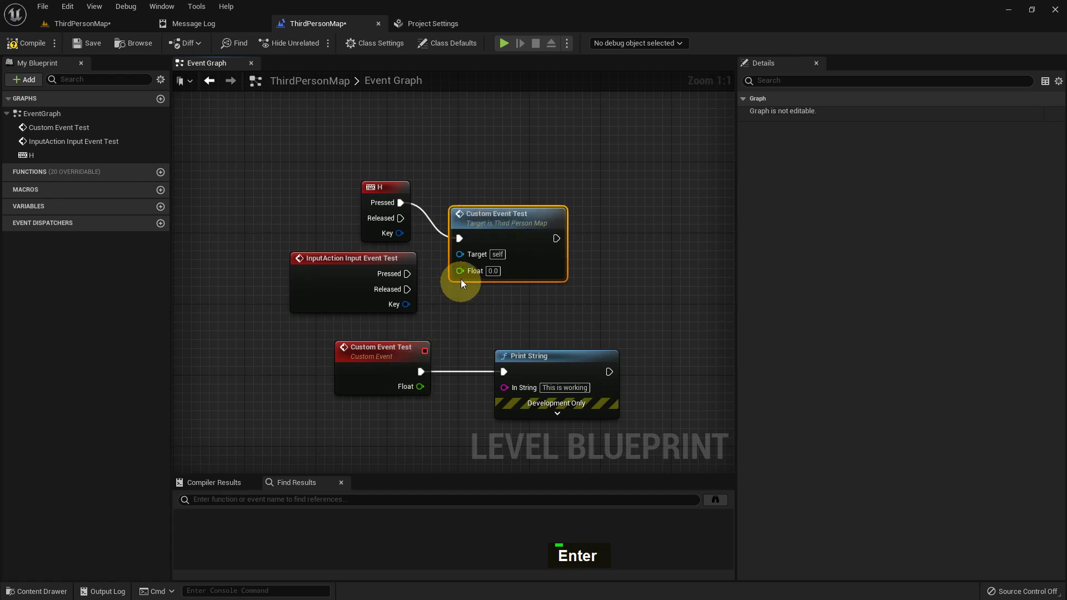
double_click(493, 216)
right_click(507, 257)
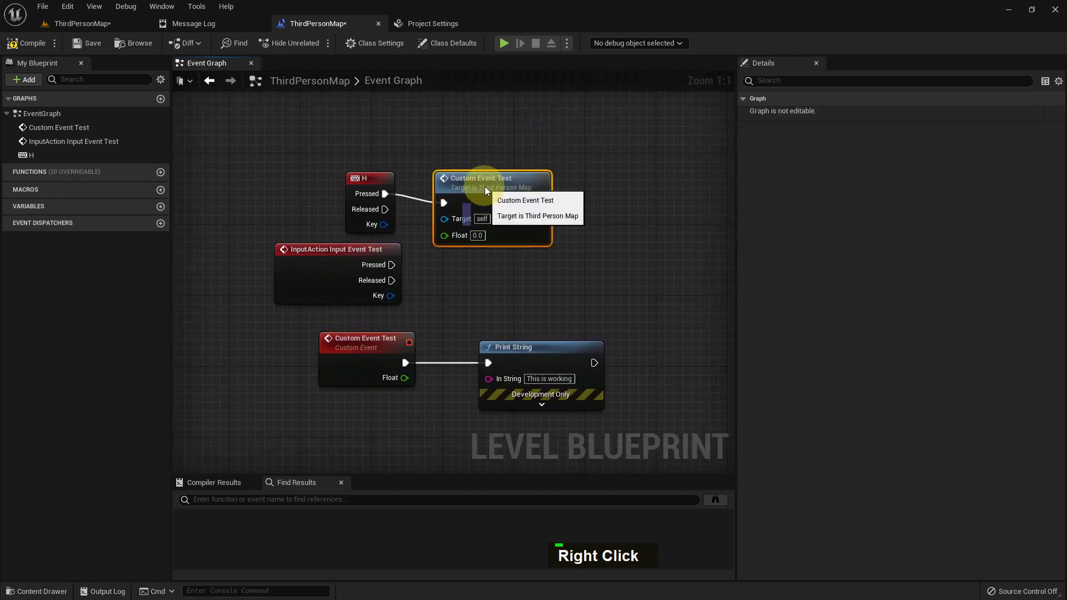
Step: Play the level fullscreen and press H to see 'This is working' printed
key(alt+p)
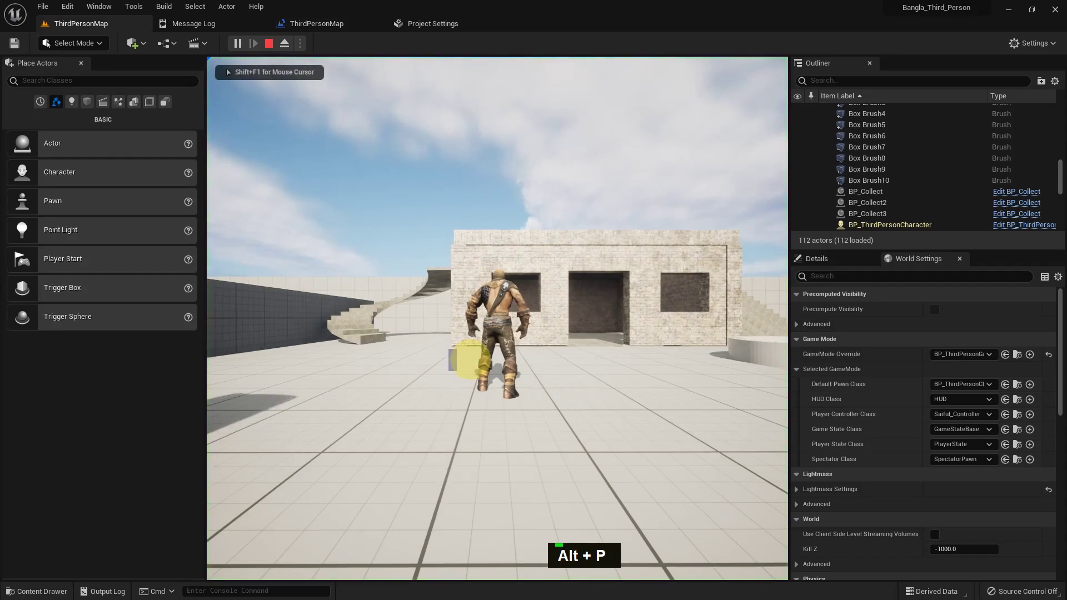
key(F11)
key(h)
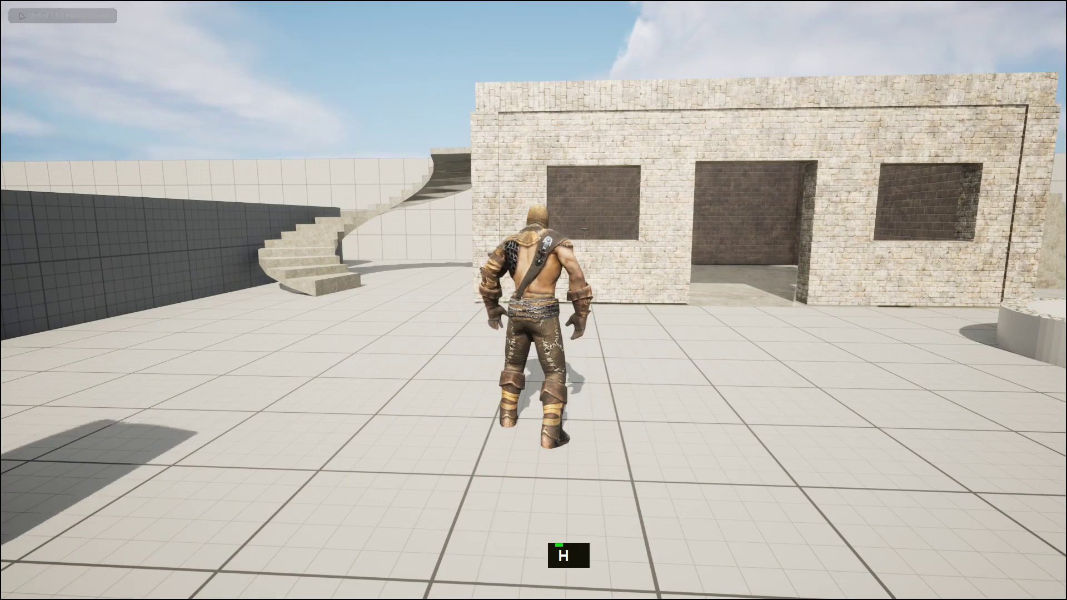
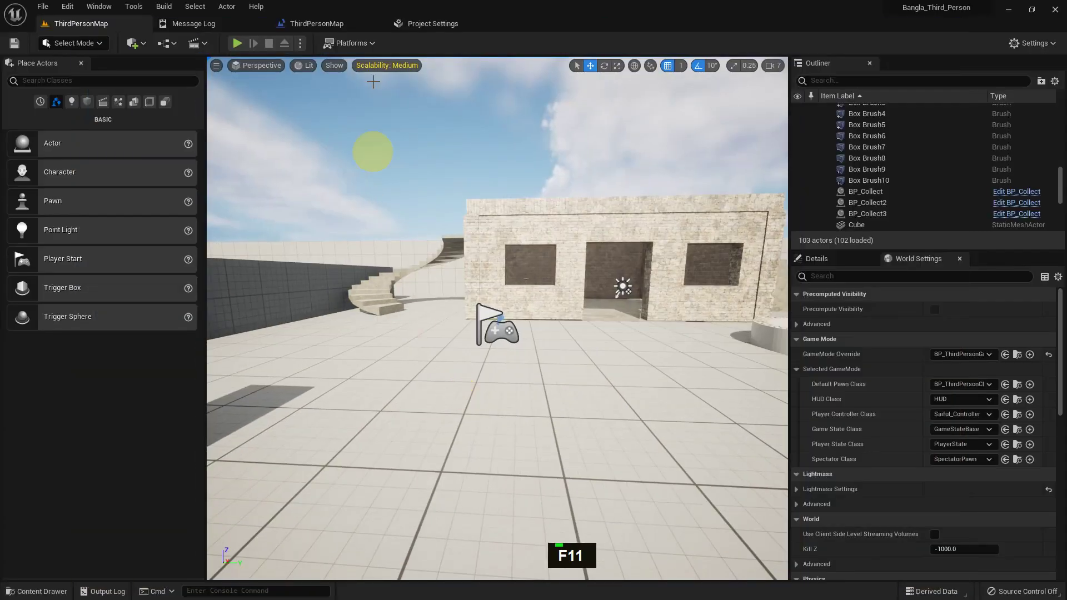
Step: Delete the Print String node and create an Integer variable named Int
right_click(461, 287)
key(Delete)
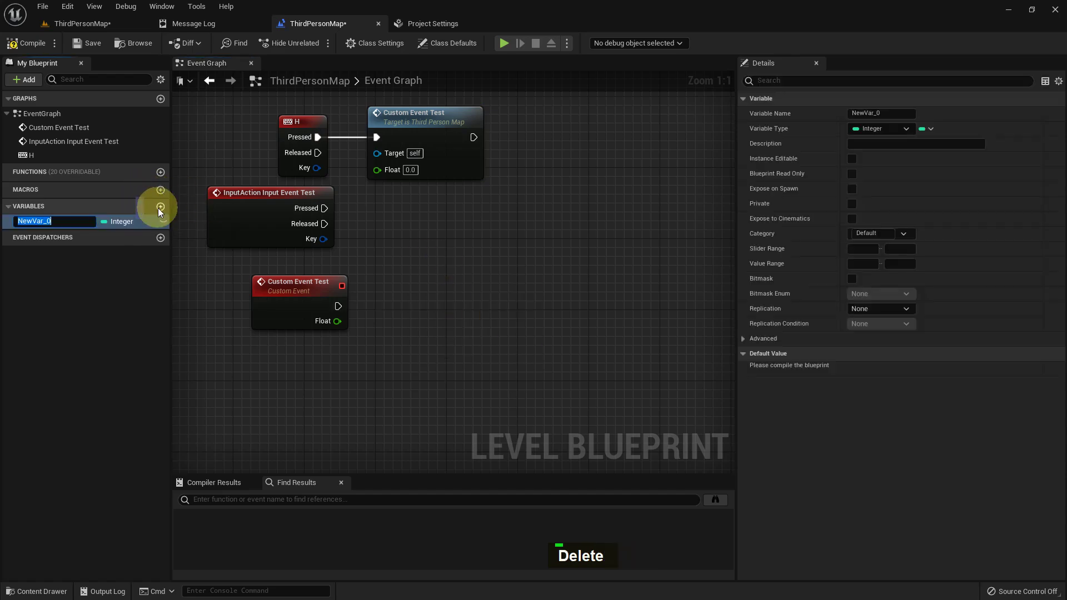
key(shift+i)
key(Return)
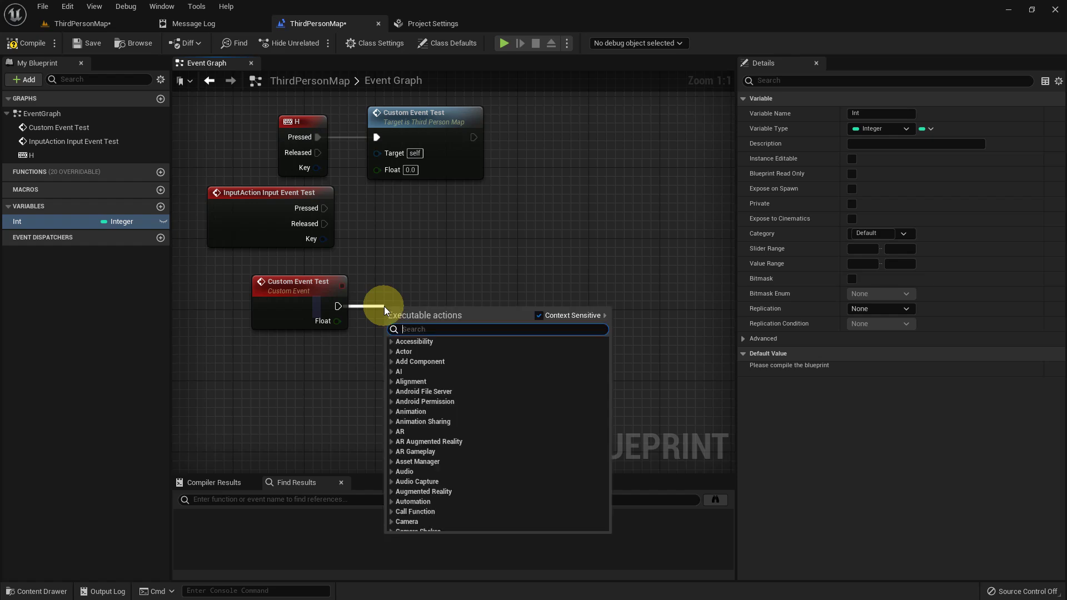
Step: Add Switch on Int after the event, set Int to Int + 1, and feed Get Int into Selection
key(space)
key(Return)
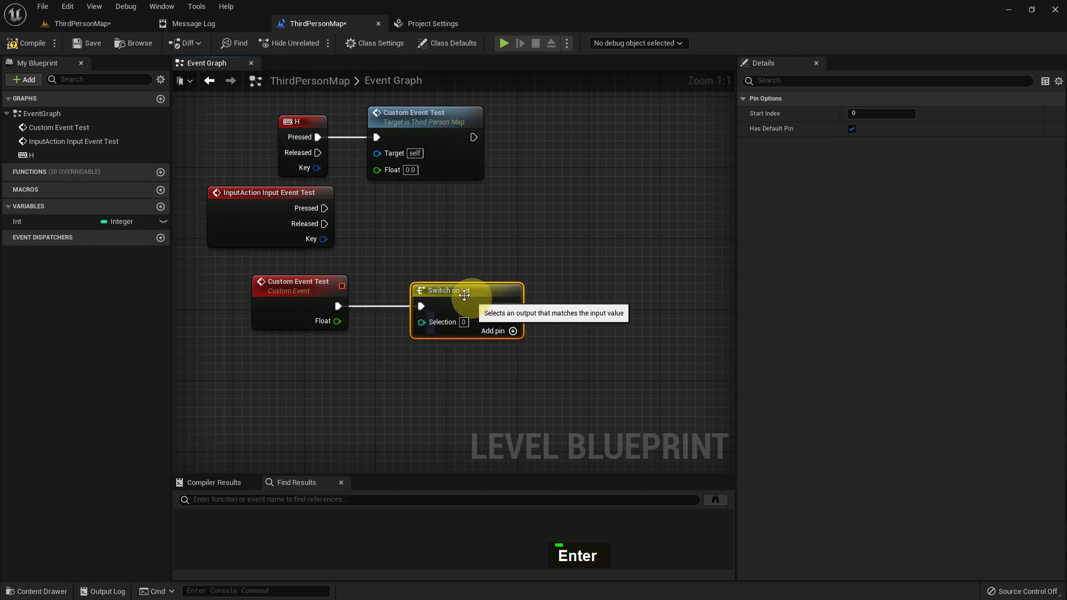
double_click(57, 232)
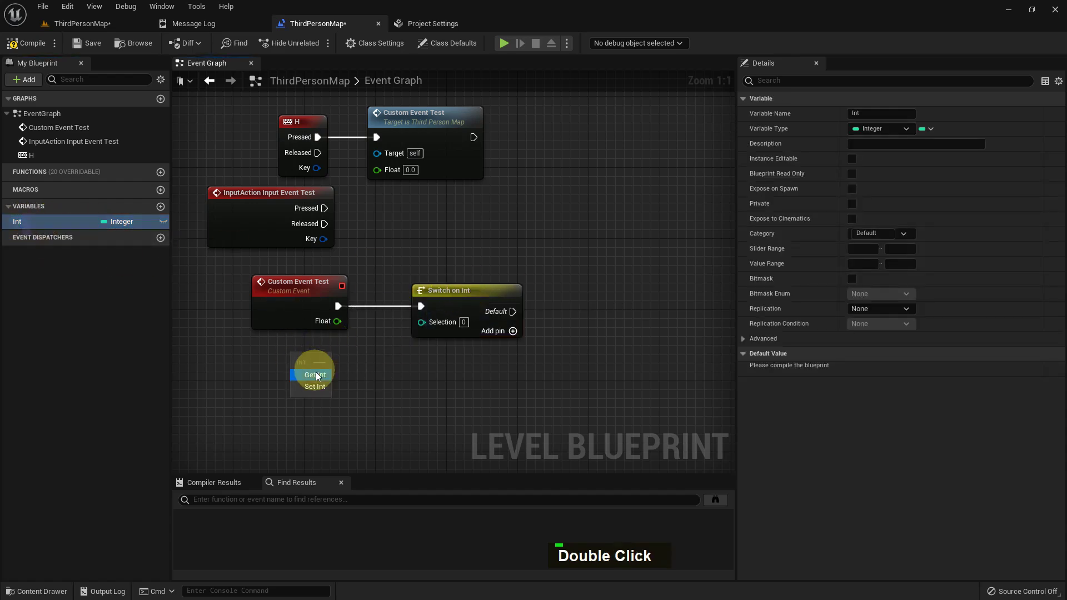
double_click(26, 228)
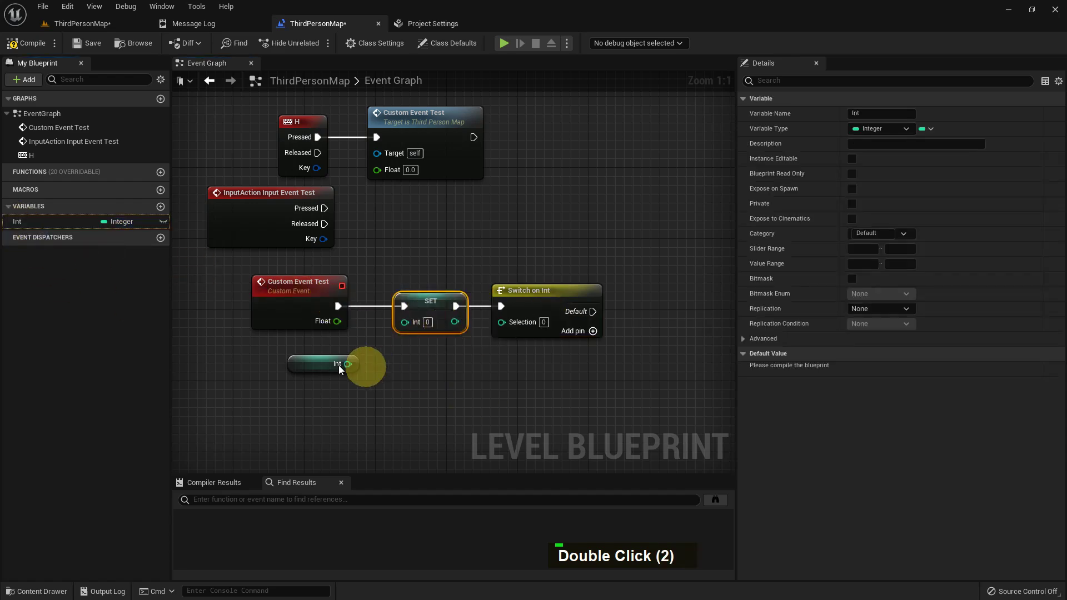
scroll(up, 3)
scroll(up, 3)
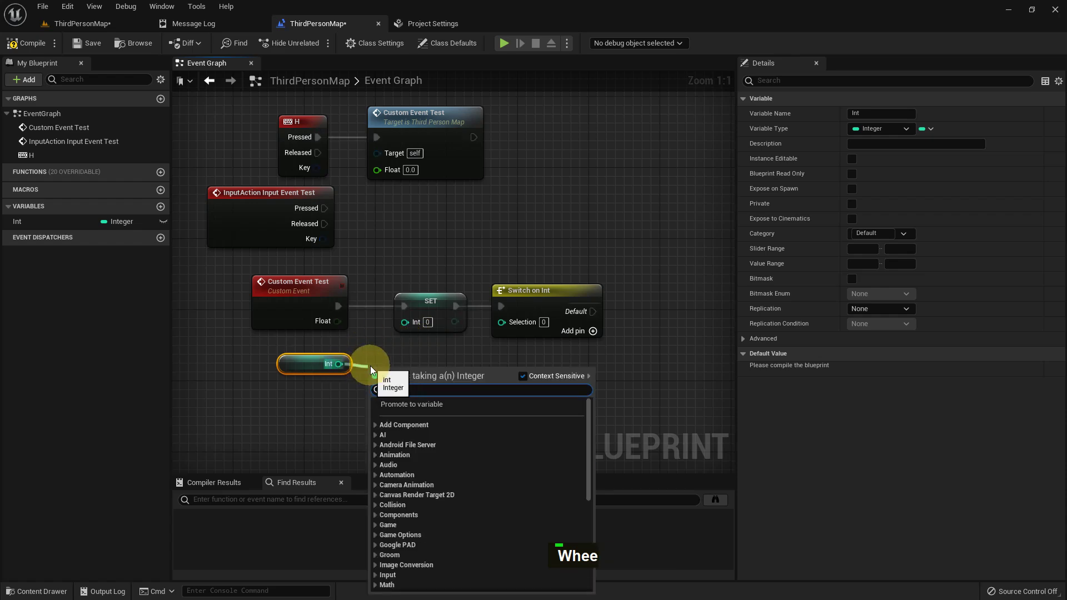
key(])
key(Return)
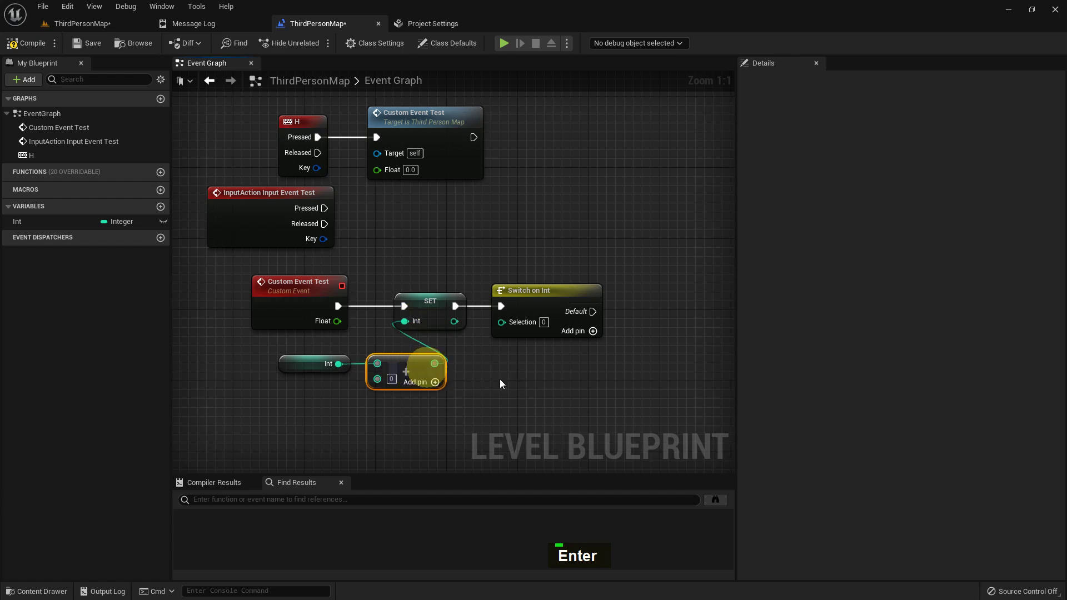
key(1)
key(Return)
right_click(542, 370)
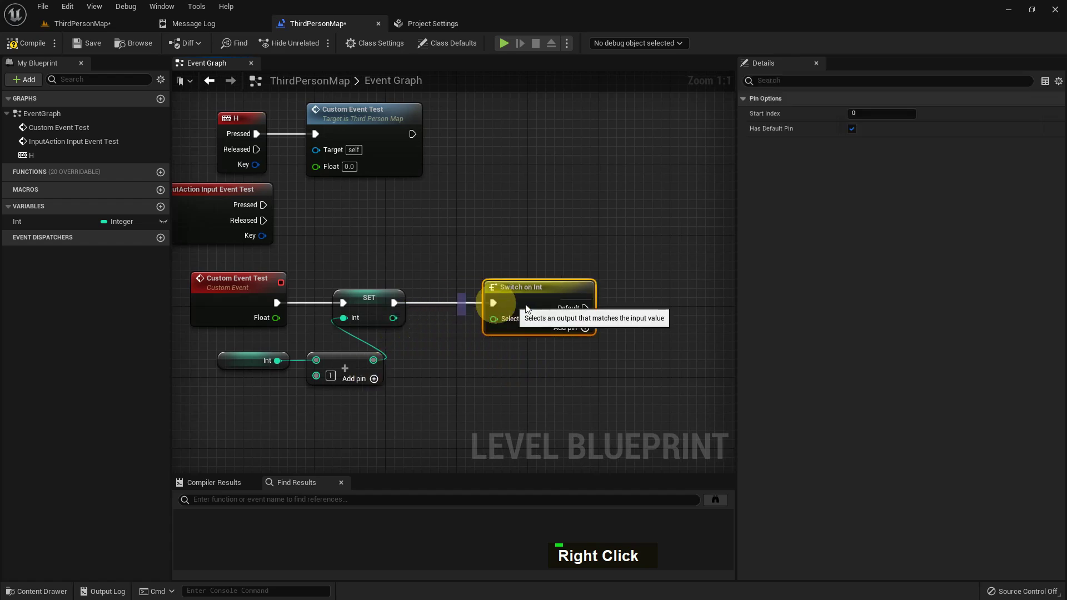
double_click(112, 255)
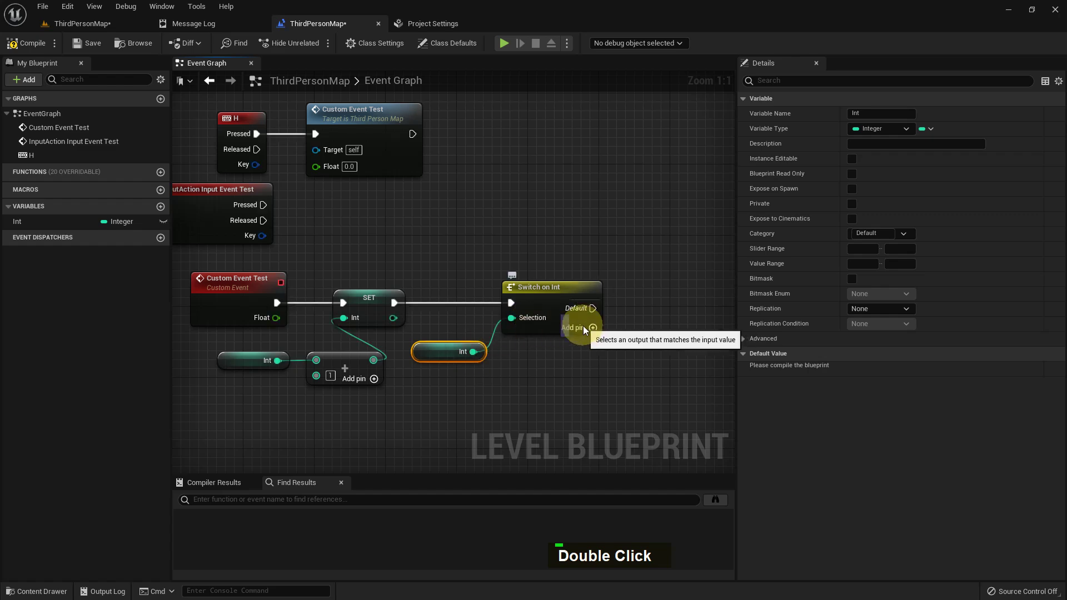
Step: Add three output case pins to the Switch on Int node
right_click(606, 379)
right_click(540, 344)
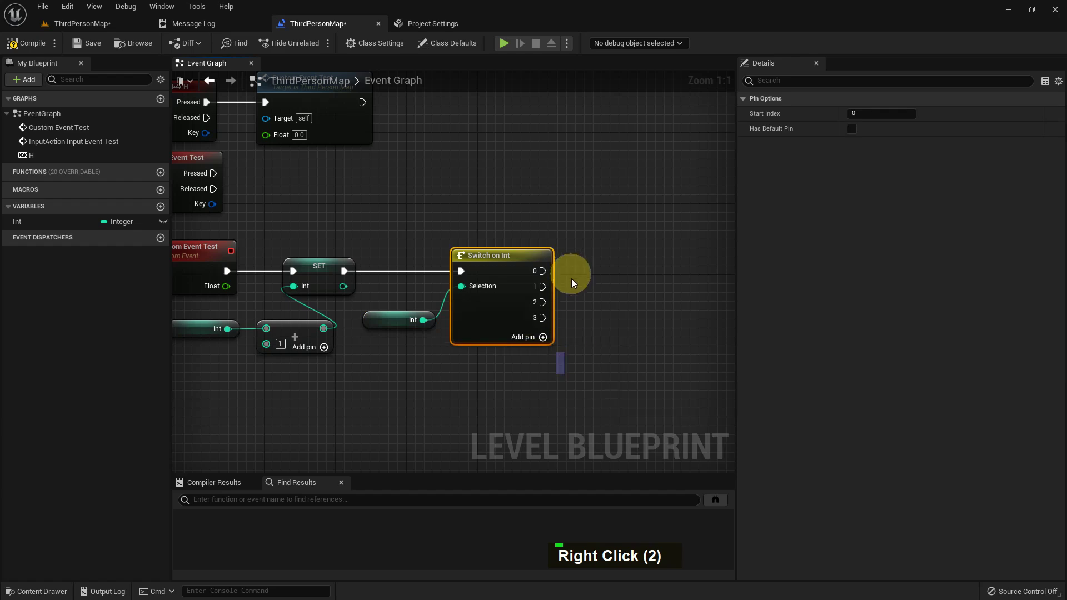
right_click(581, 303)
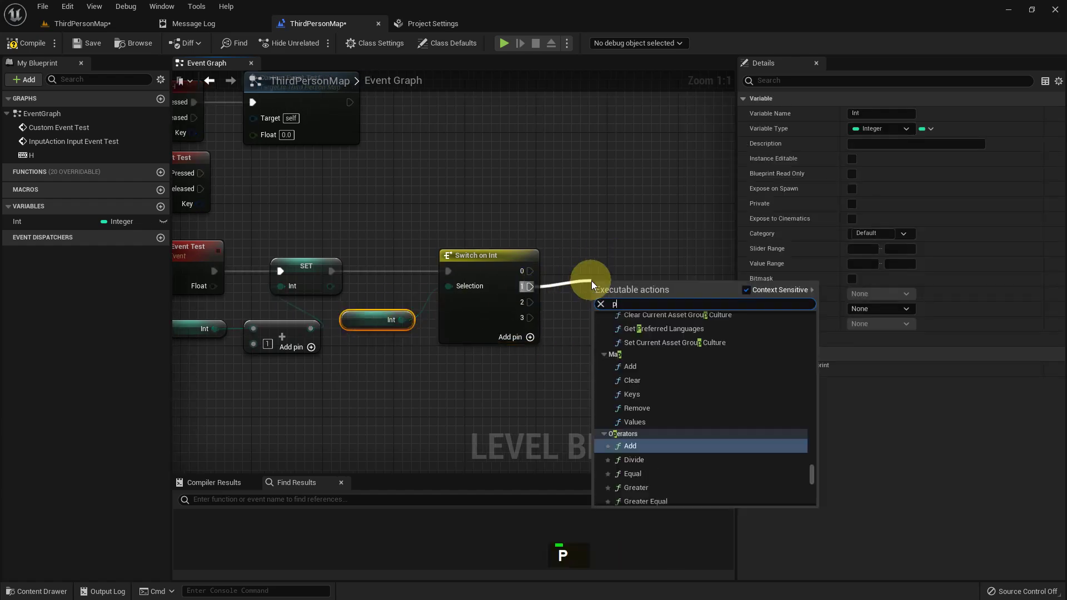
Step: Attach three Print String nodes to cases 1–3 printing 1, 2 and 3
key(space)
key(Return)
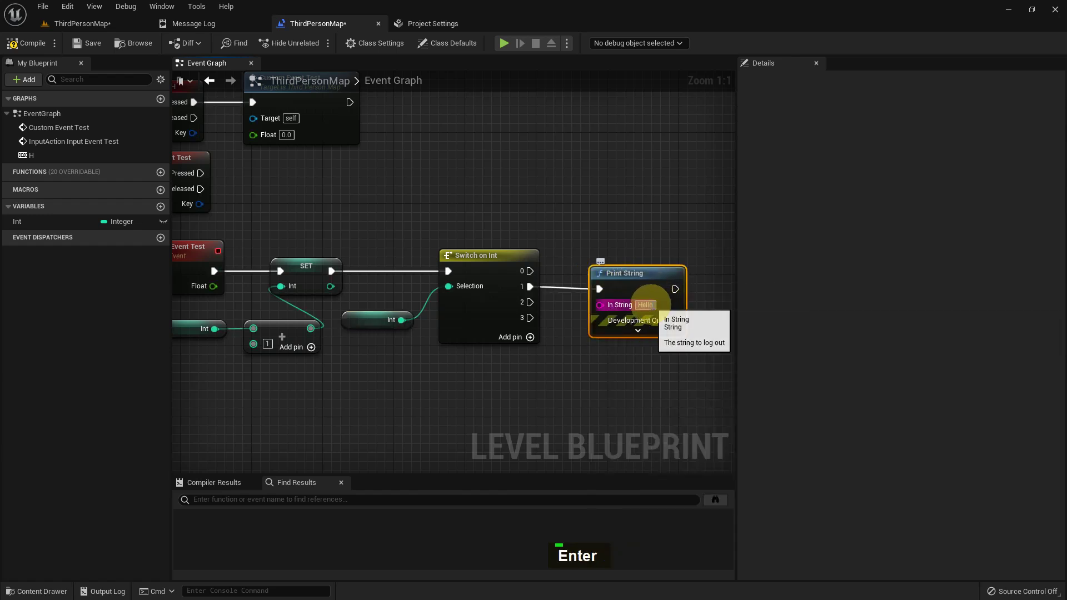
key(1)
key(Return)
right_click(652, 396)
key(ctrl+c)
key(ctrl+v)
key(ctrl+v)
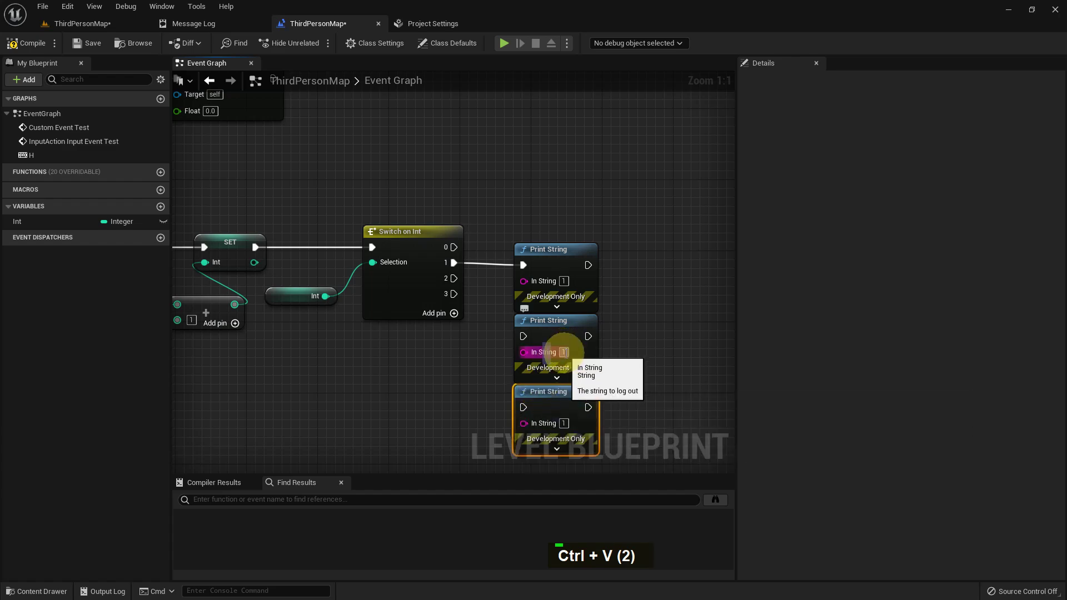
text(2)
key(Return)
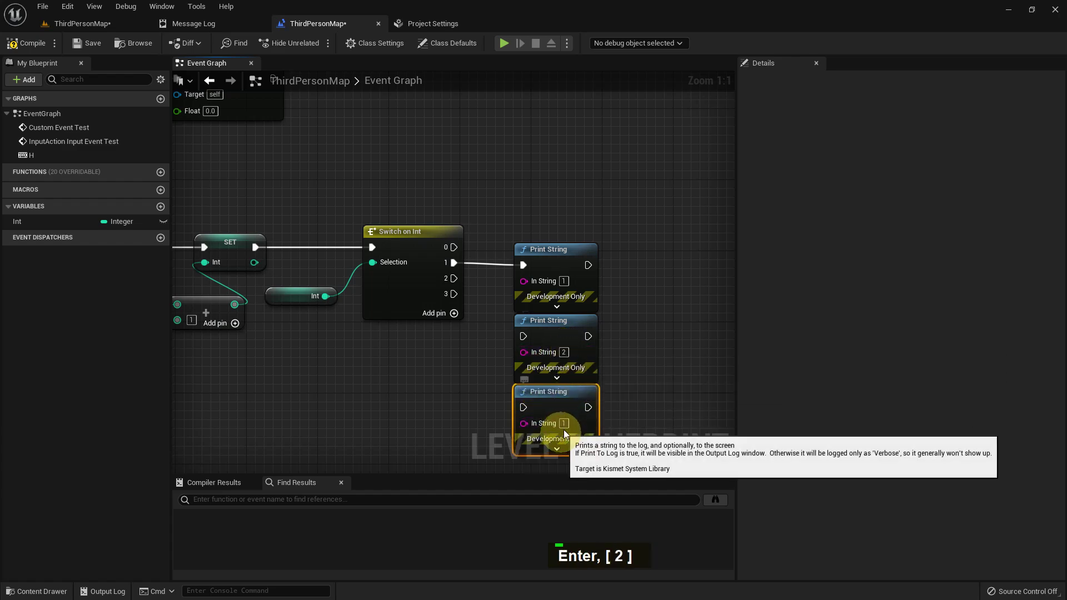
key(Return)
text([ 3 ])
key(Return)
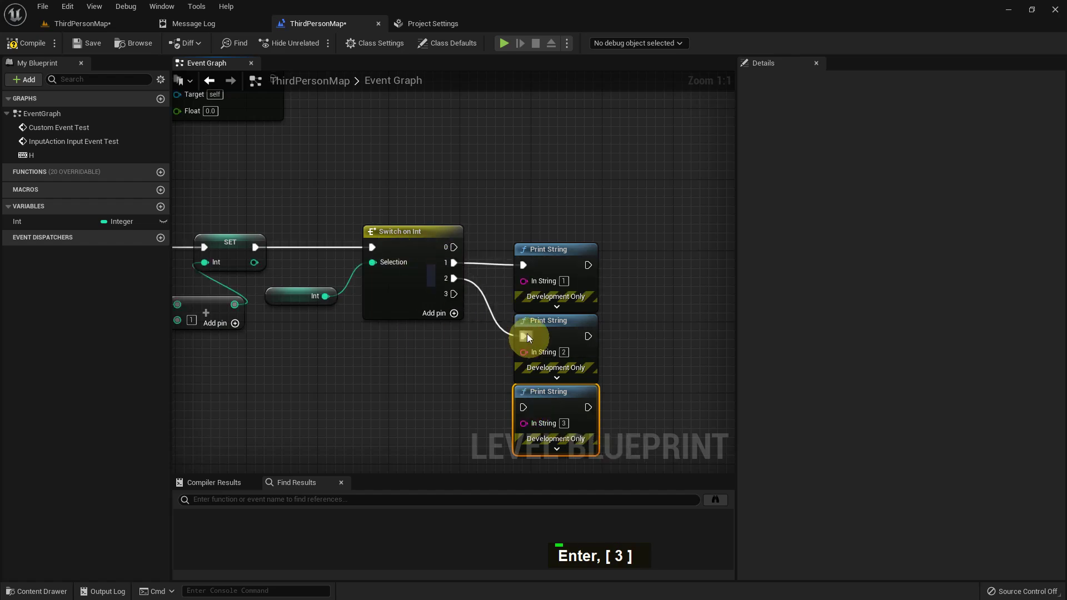
scroll(down, 3)
right_click(393, 350)
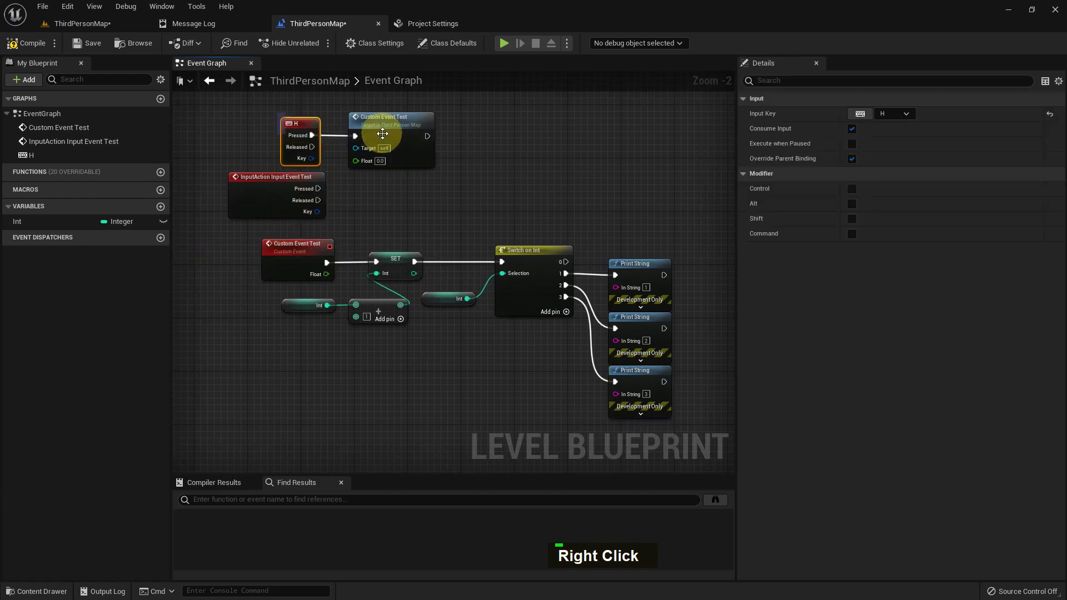
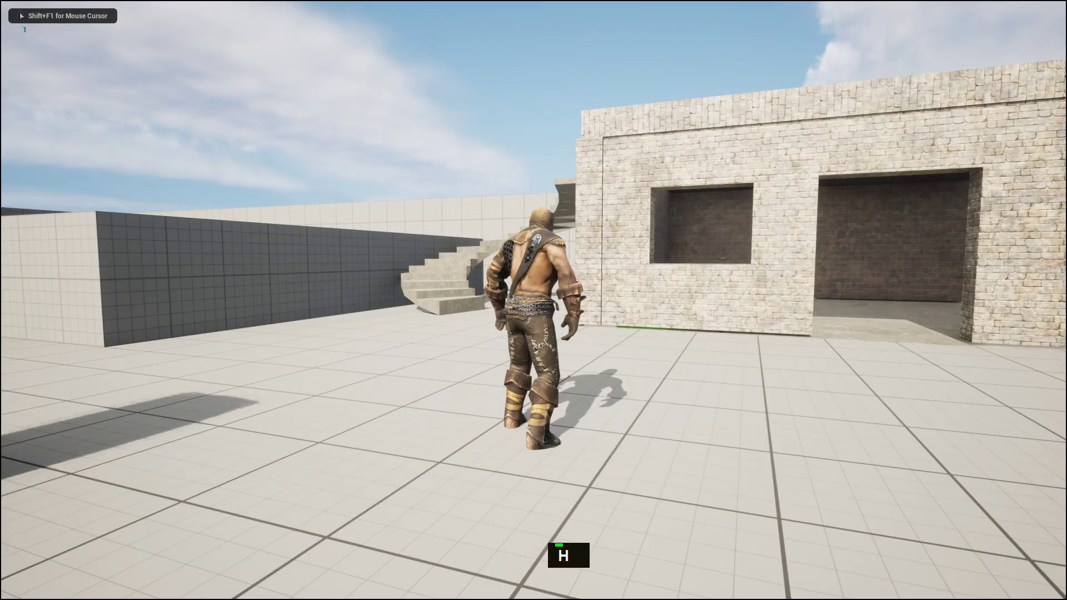
Step: Press H three times in play to print 1, 2 and 3 on screen
key(h)
key(h)
key(h)
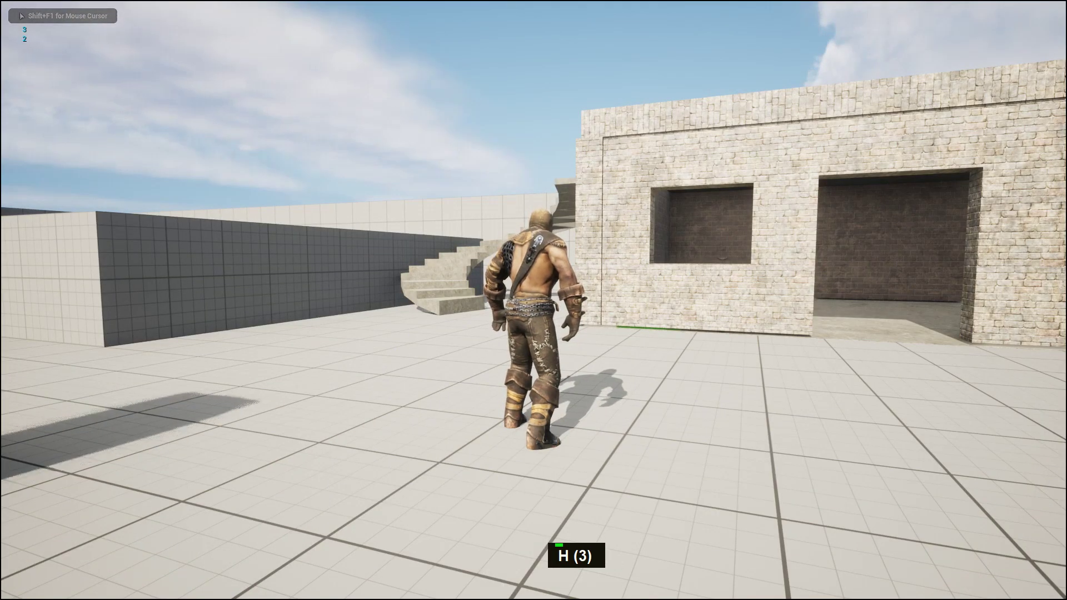
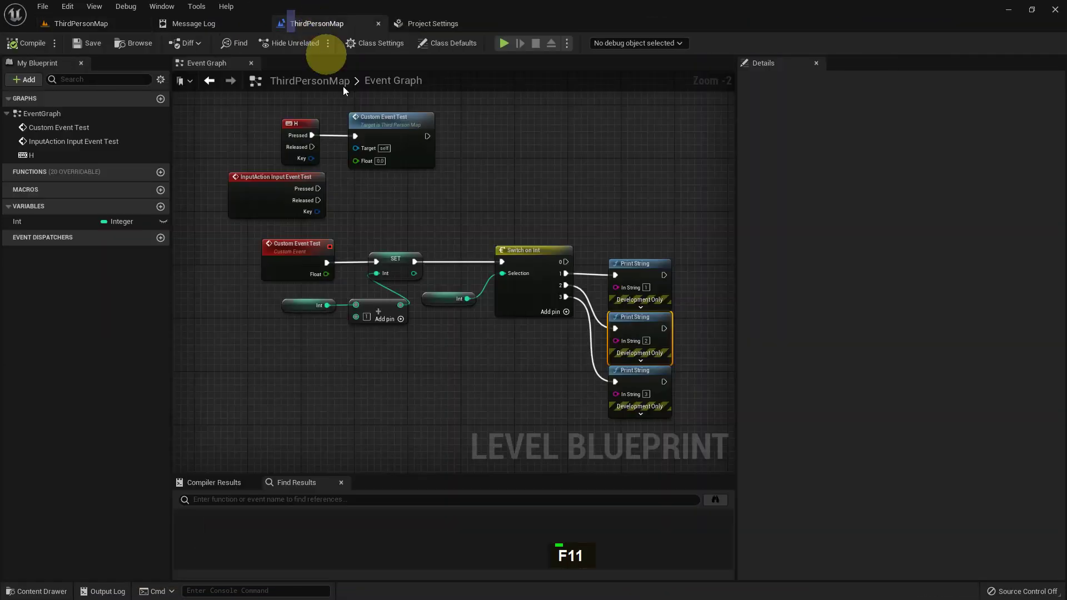
Step: Create a new function in My Blueprint and name it Function Check
right_click(506, 285)
right_click(374, 200)
scroll(up, 3)
scroll(down, 3)
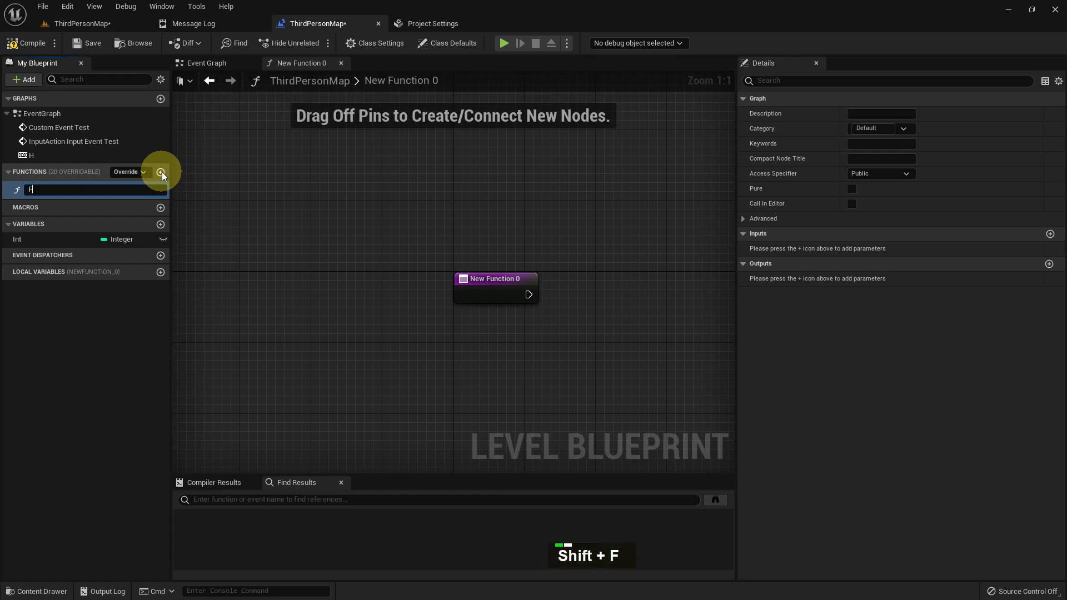
text(I, T)
key(space)
key(Return)
Step: Look over the new function graph, then return to the Event Graph's switch-and-print nodes
right_click(479, 385)
right_click(482, 349)
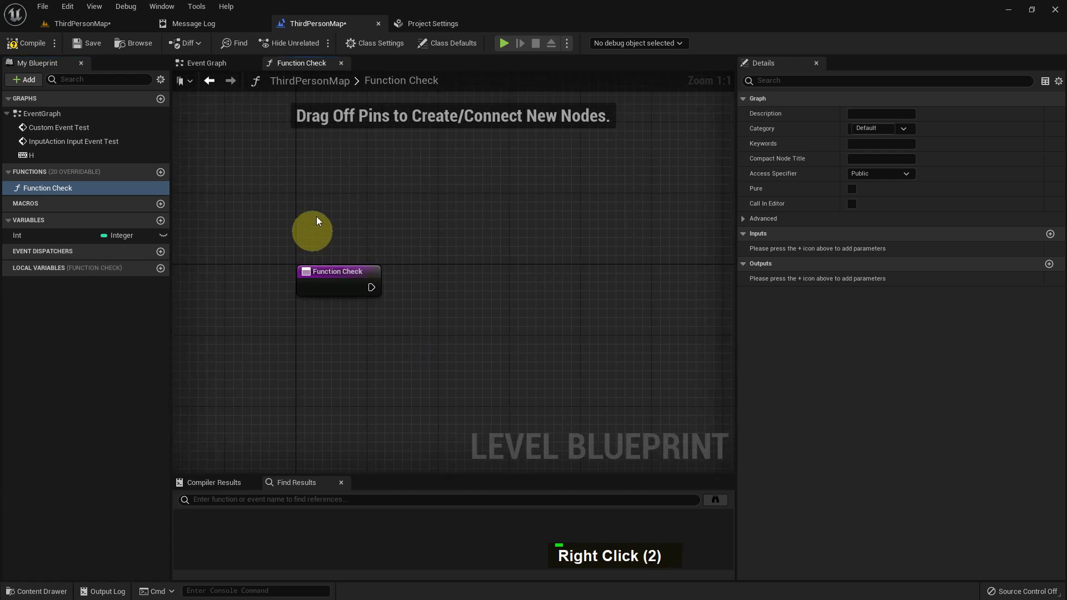
right_click(569, 298)
scroll(down, 3)
click(275, 343)
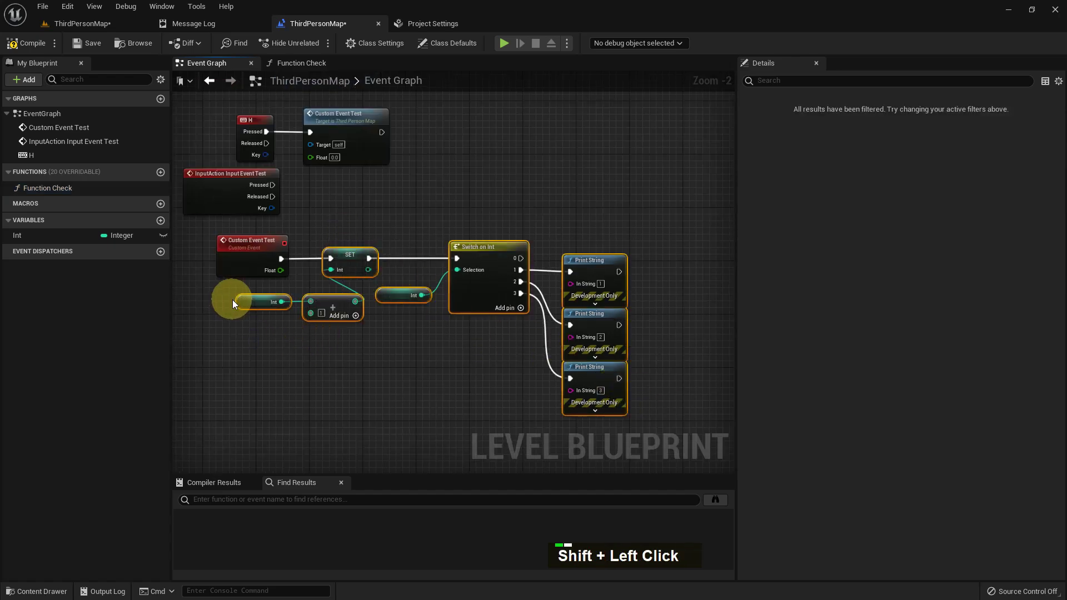
Step: Copy the SET, Switch on Int and Print String nodes and paste them inside Function Check
key(ctrl+c)
right_click(373, 252)
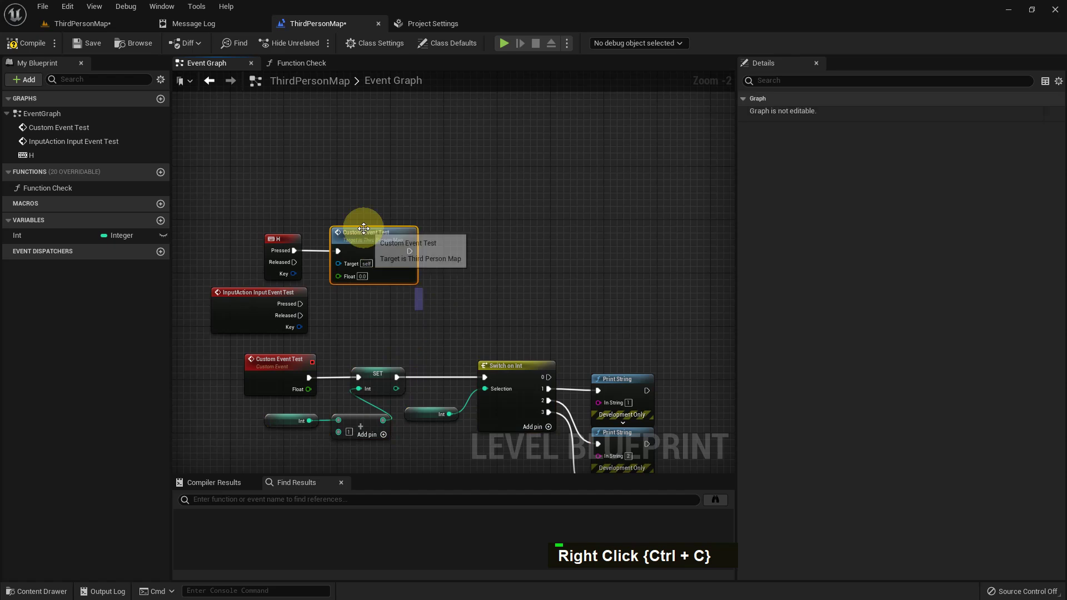
key(Delete)
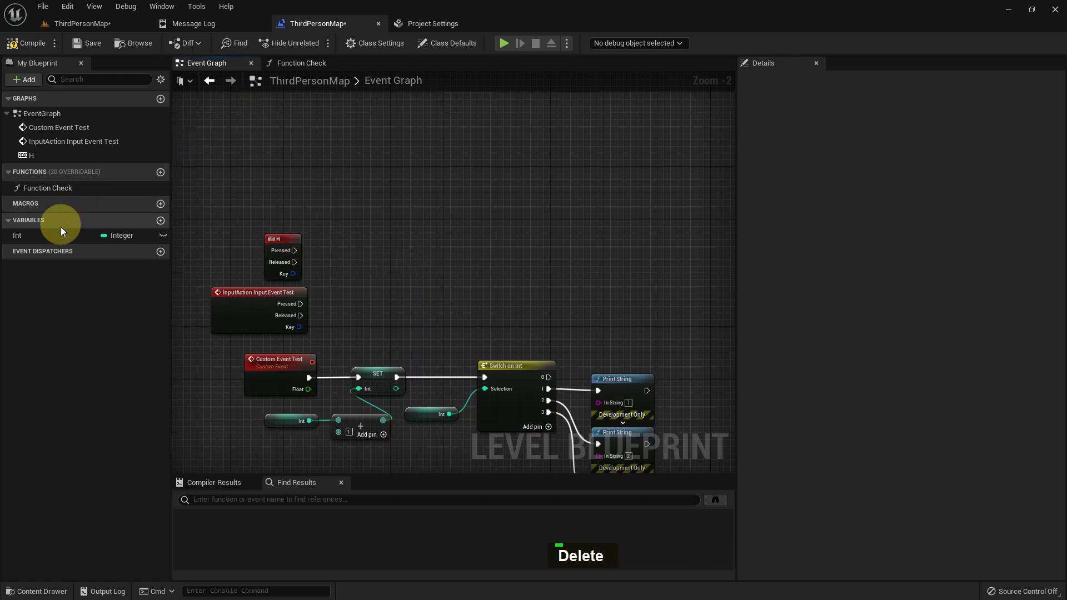
double_click(63, 190)
right_click(447, 292)
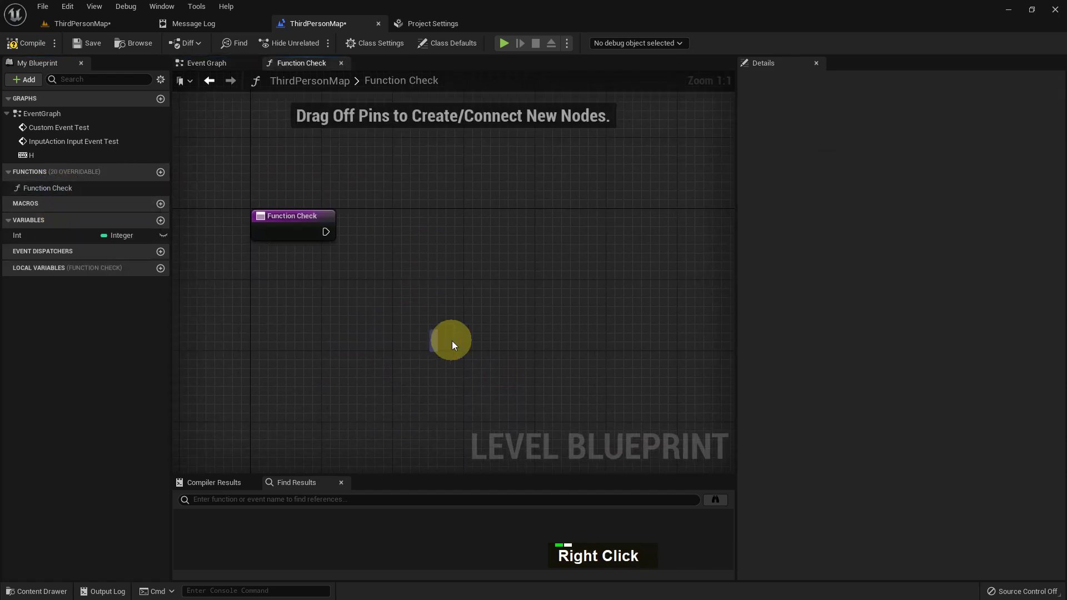
key(ctrl+v)
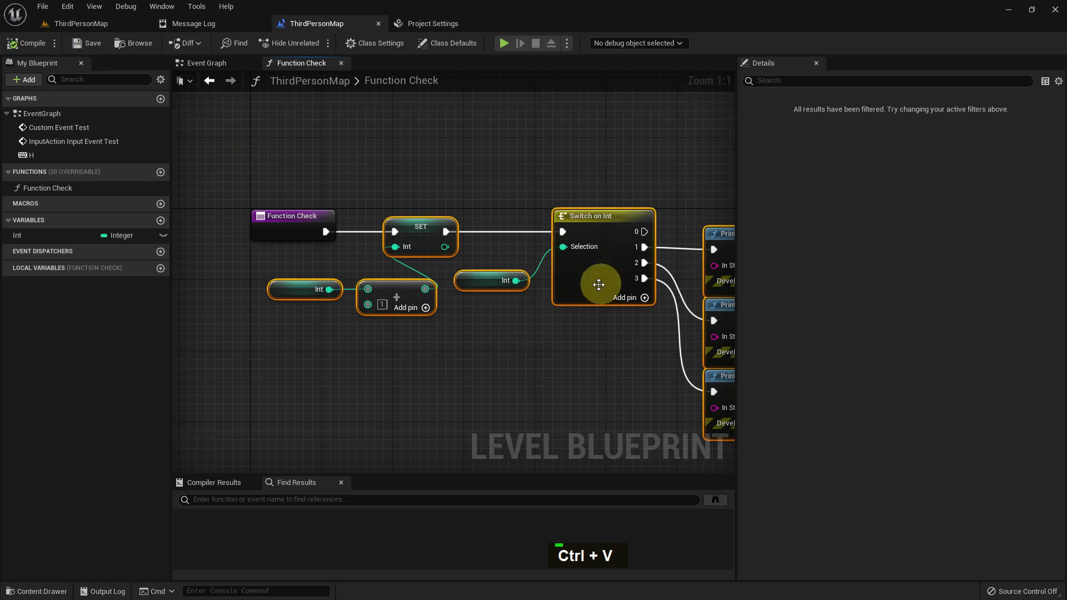
Step: Wire Function Check's entry exec pin into the pasted SET node and return to the Event Graph
right_click(633, 290)
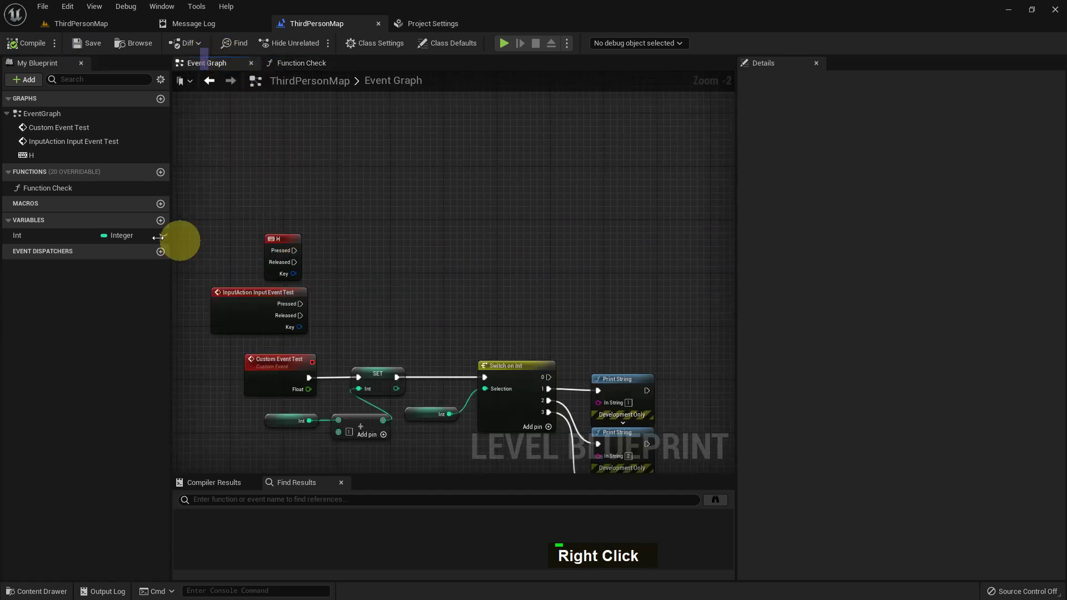
double_click(44, 189)
scroll(up, 3)
scroll(up, 3)
double_click(399, 230)
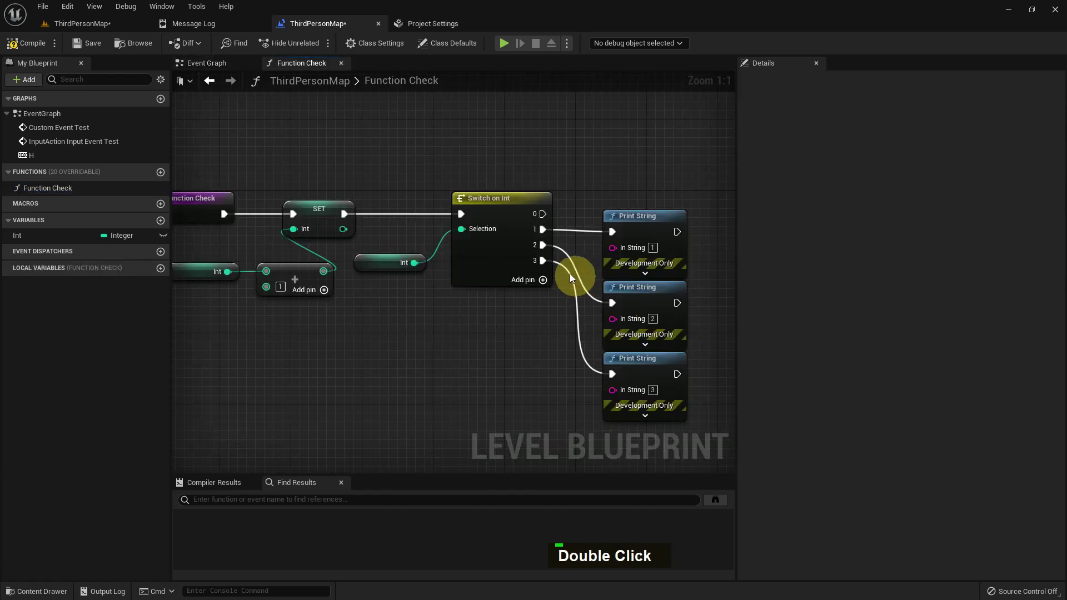
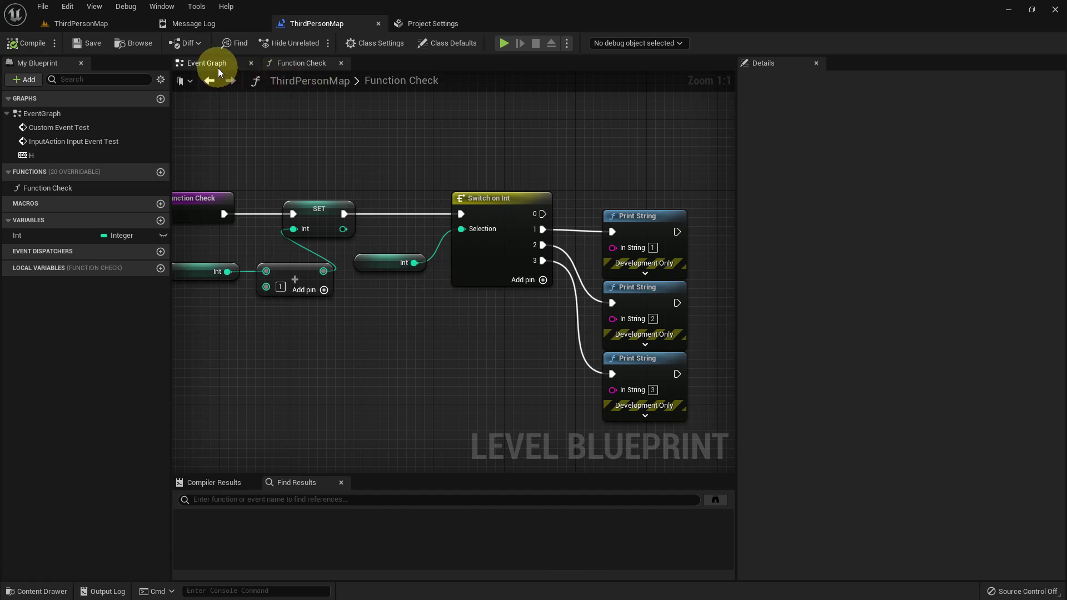
right_click(356, 242)
Step: Add a Delay node in the Event Graph, delete the leftover node, and place a Function Check call
right_click(426, 332)
text(E, D)
text(Y, A)
key(Return)
right_click(426, 314)
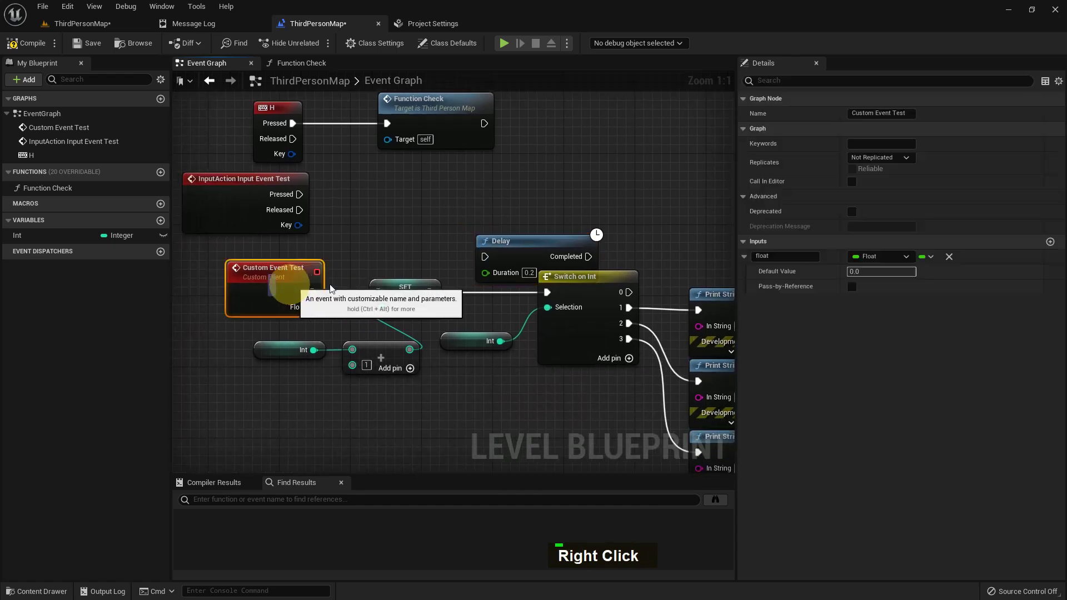
key(Delete)
double_click(55, 194)
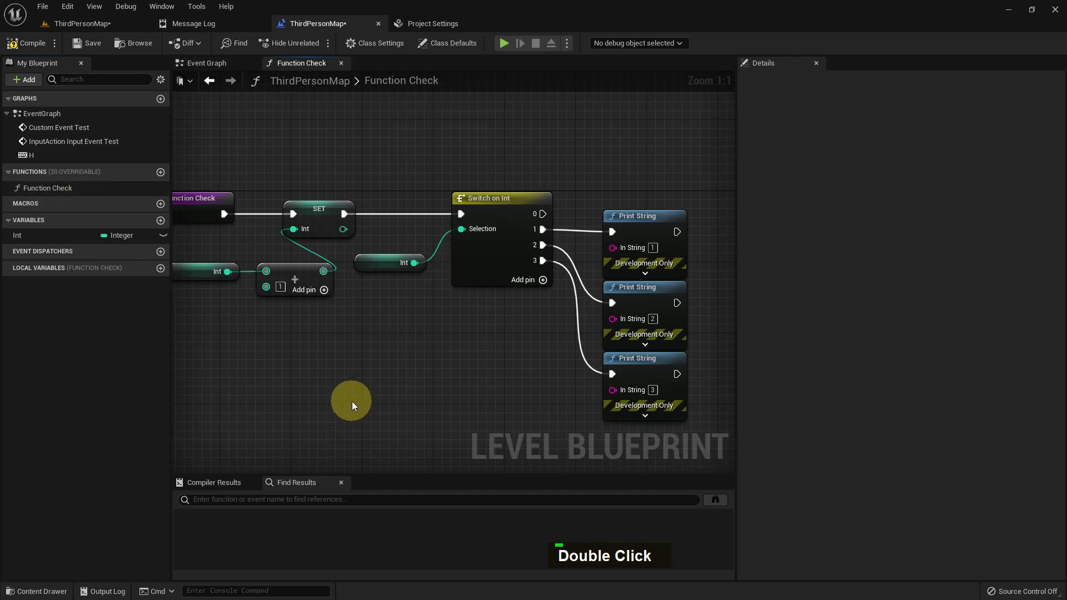
Step: Toggle Function Check's Pure setting on then off so its call keeps exec pins, and reopen its graph
right_click(355, 404)
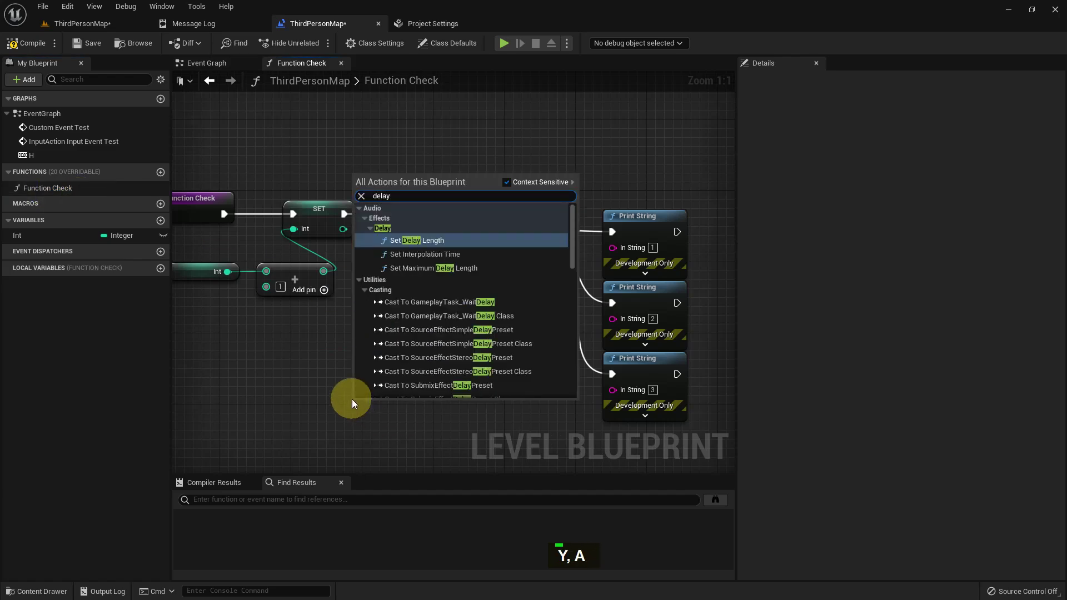
scroll(down, 3)
scroll(up, 3)
right_click(311, 352)
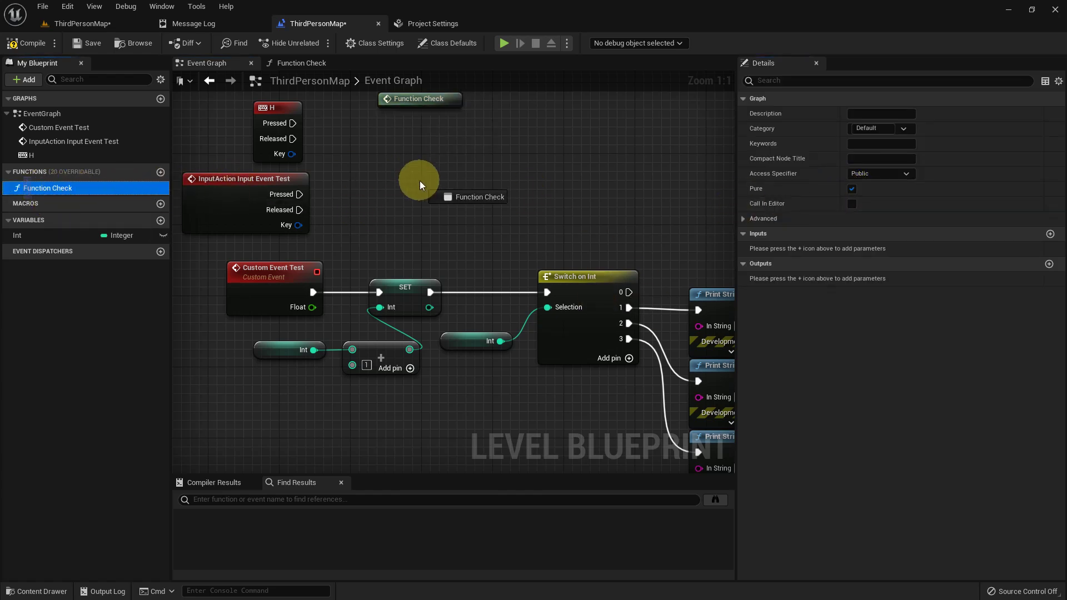
right_click(448, 231)
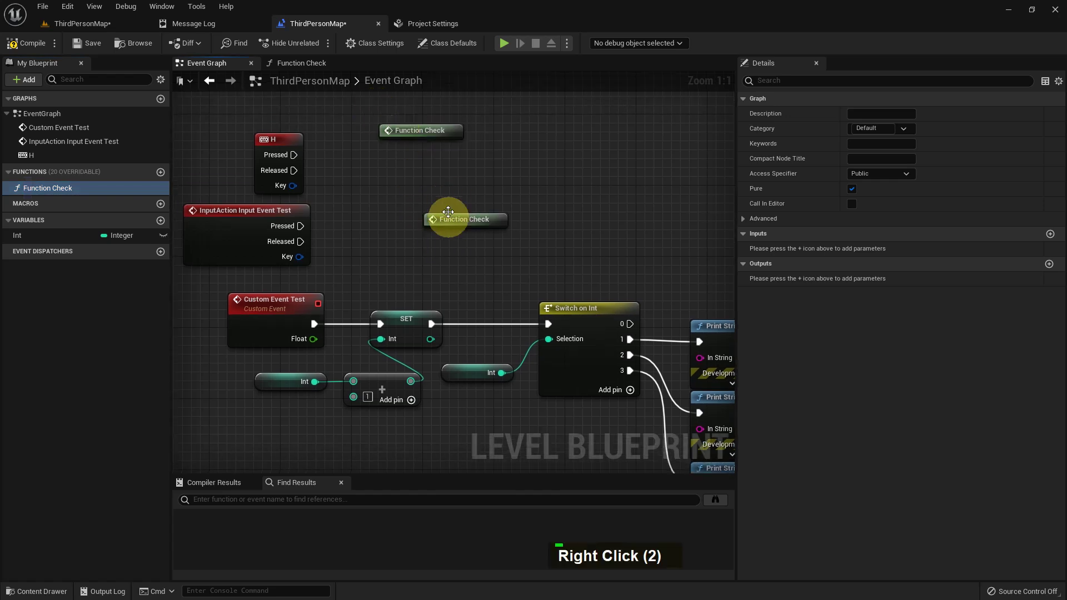
key(Delete)
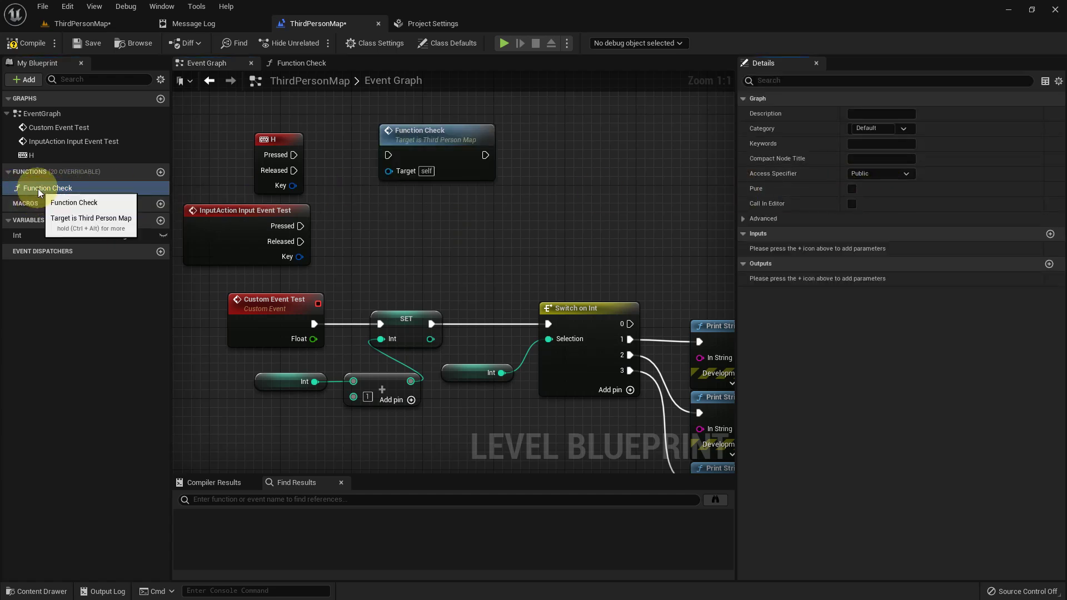
double_click(419, 139)
right_click(401, 299)
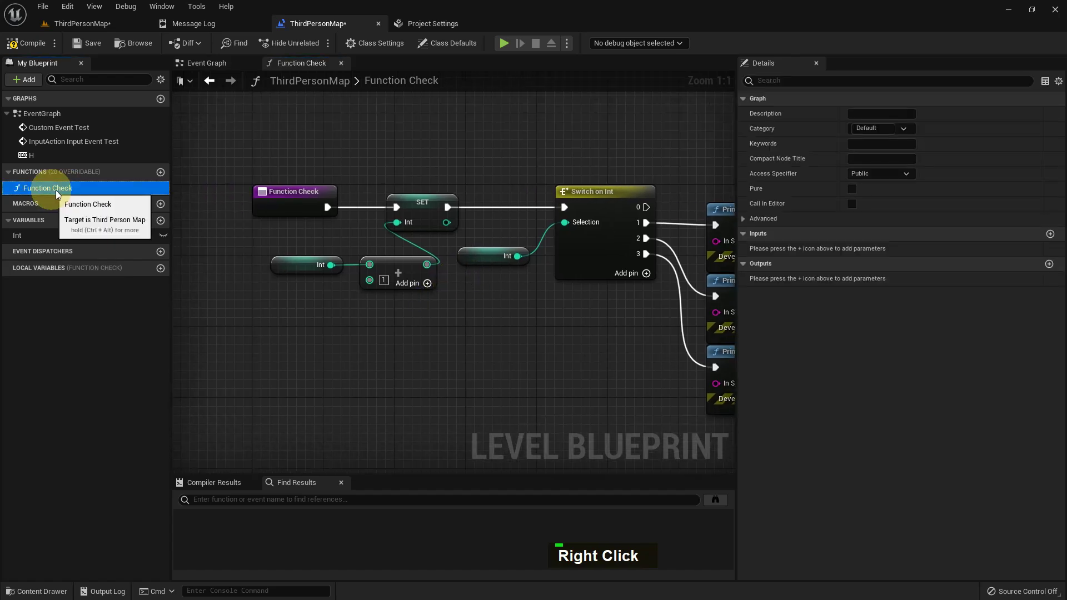
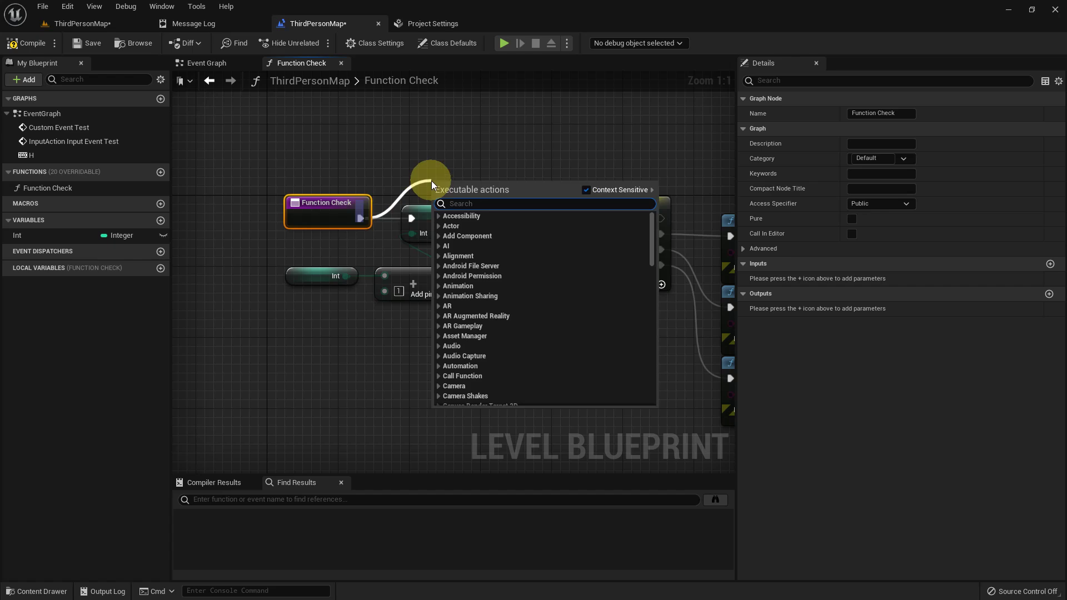
Step: Add a Return Node with an Int output to Function Check and inspect its call in the Event Graph
key(Return)
right_click(596, 197)
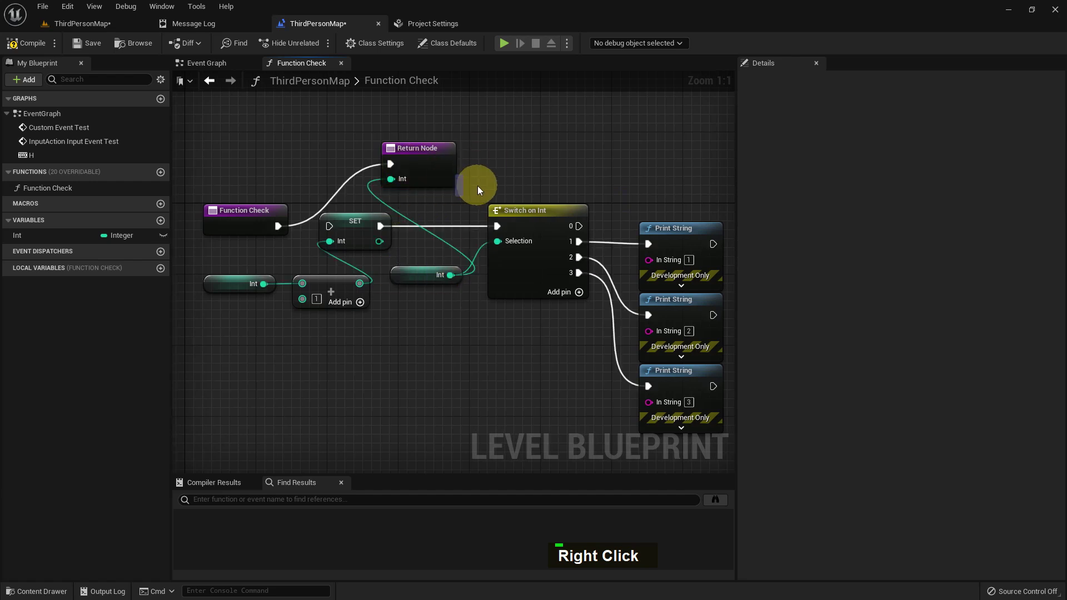
right_click(481, 188)
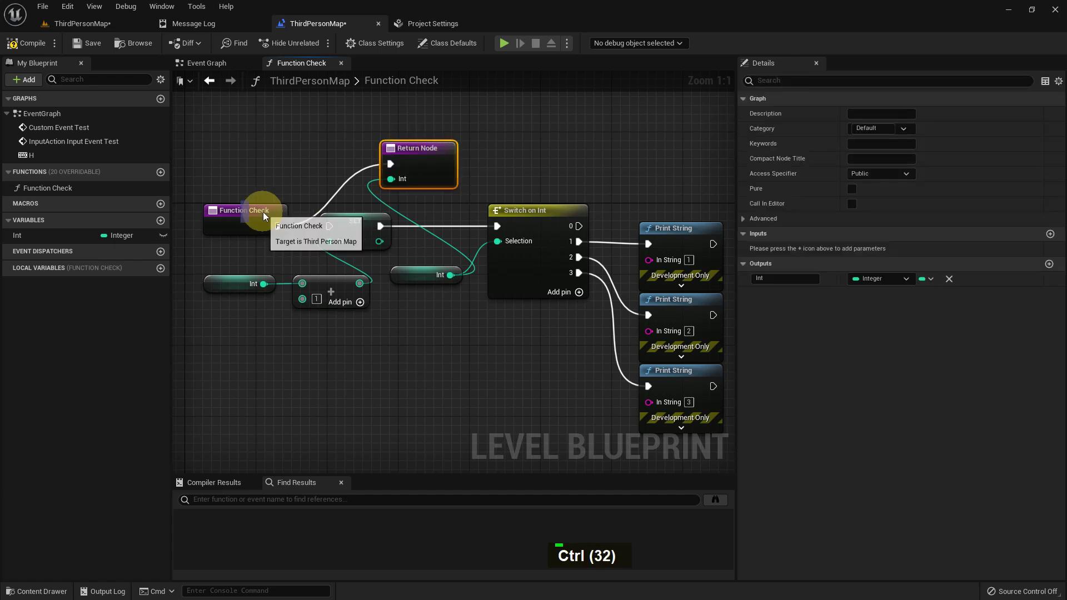
right_click(427, 302)
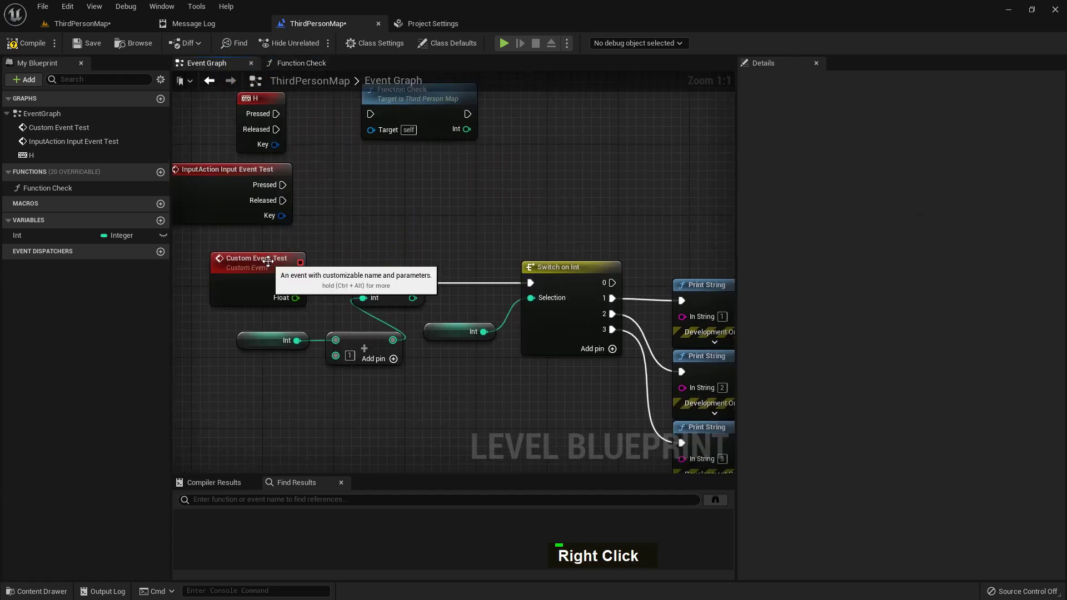
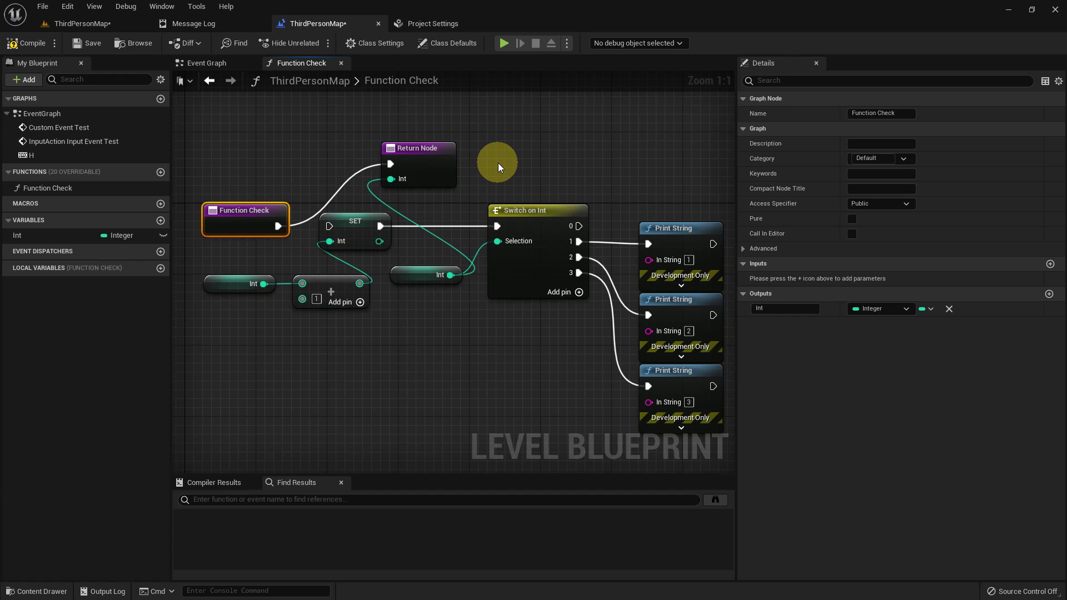
Step: Undo the trial return node so Function Check has no return output again
key(ctrl+z)
key(ctrl+z)
key(ctrl+z)
right_click(502, 221)
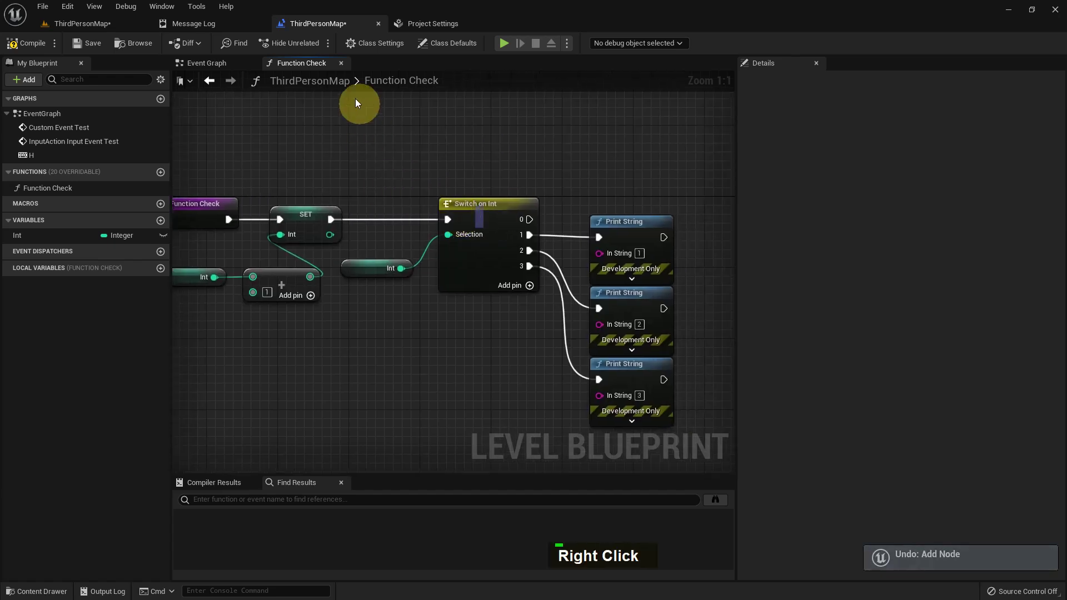
scroll(down, 3)
right_click(523, 279)
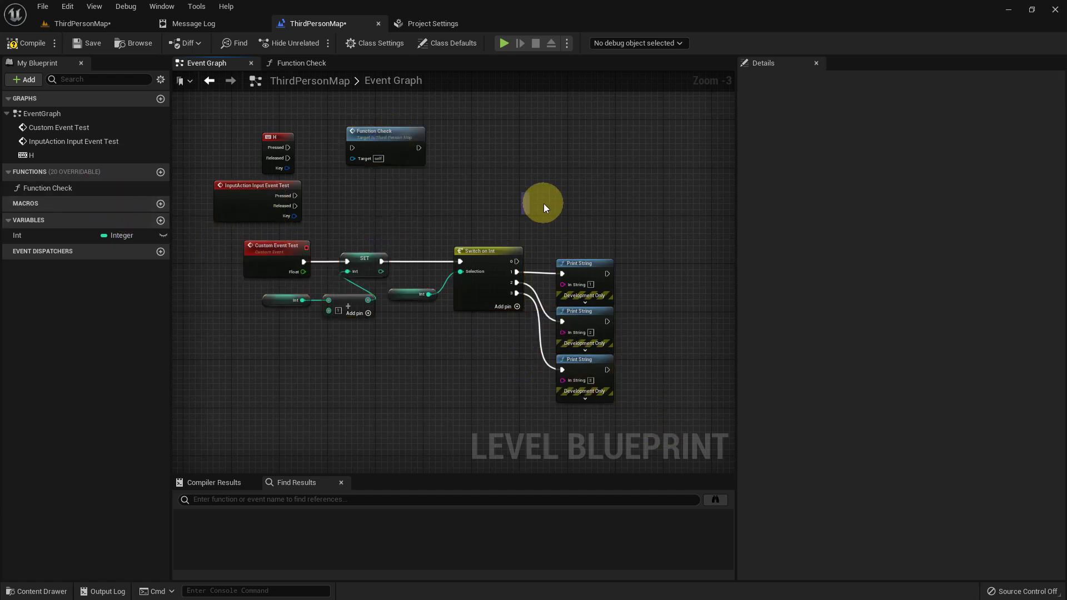
Step: Create a new function named Function Test and show its empty graph
right_click(531, 180)
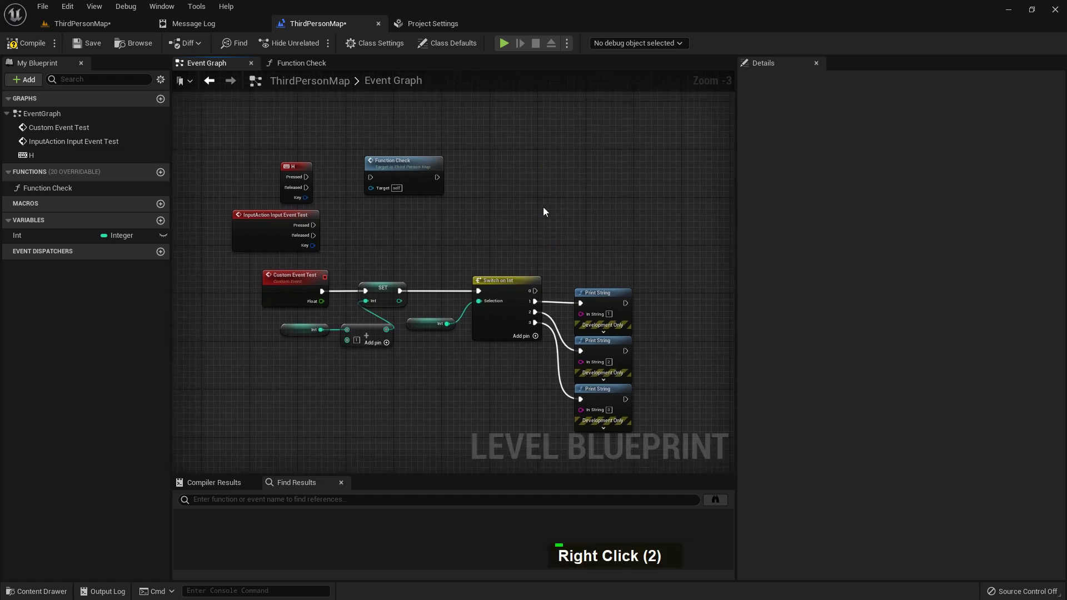
right_click(547, 210)
scroll(up, 3)
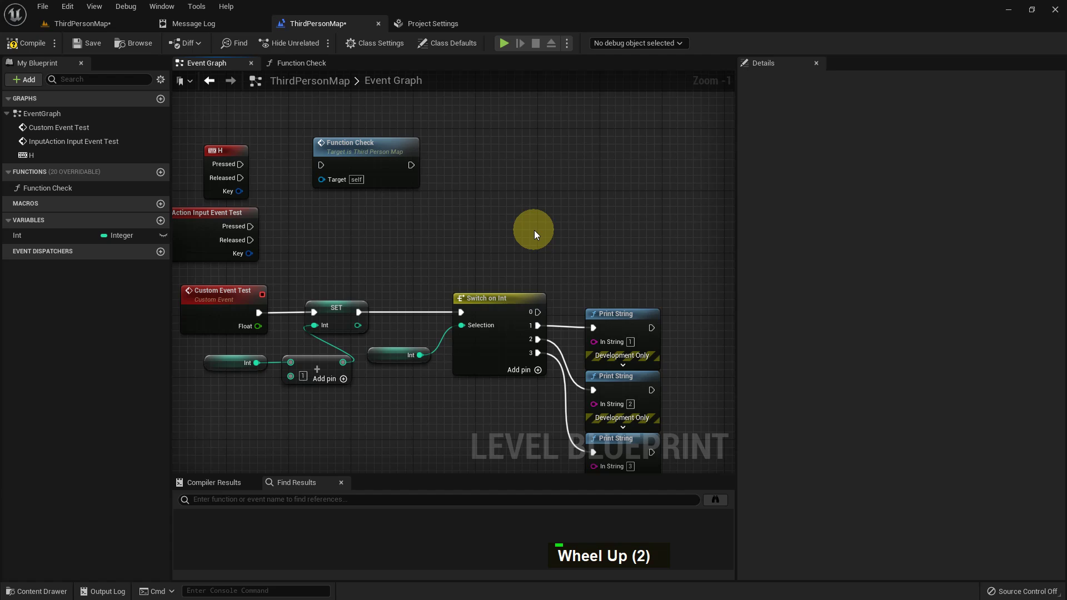
key(alt+F9)
Step: Add a local variable to Function Test named Boolean with Boolean type
right_click(371, 258)
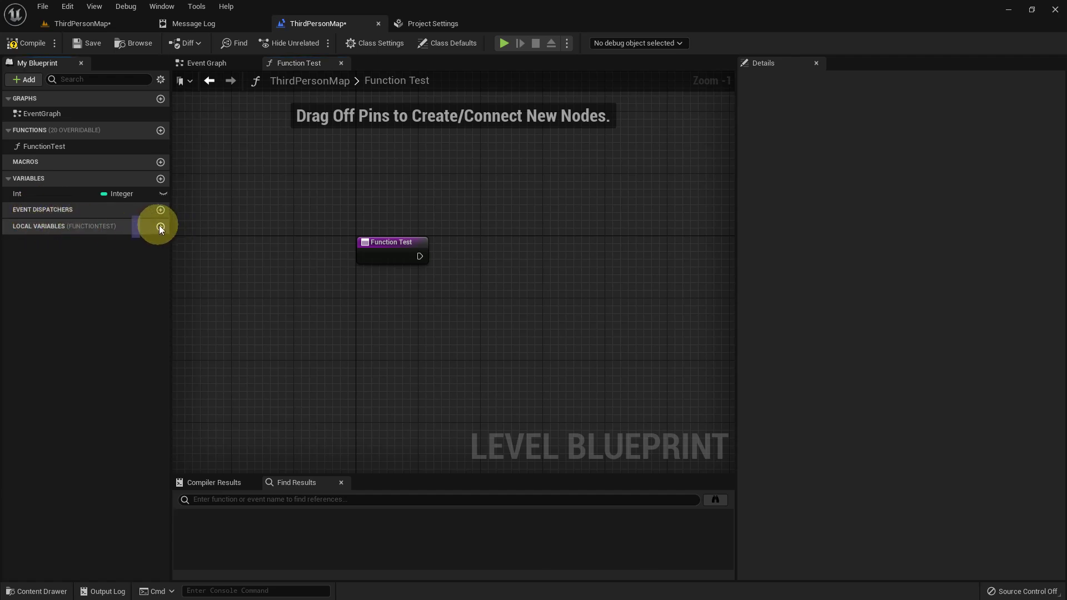
double_click(166, 227)
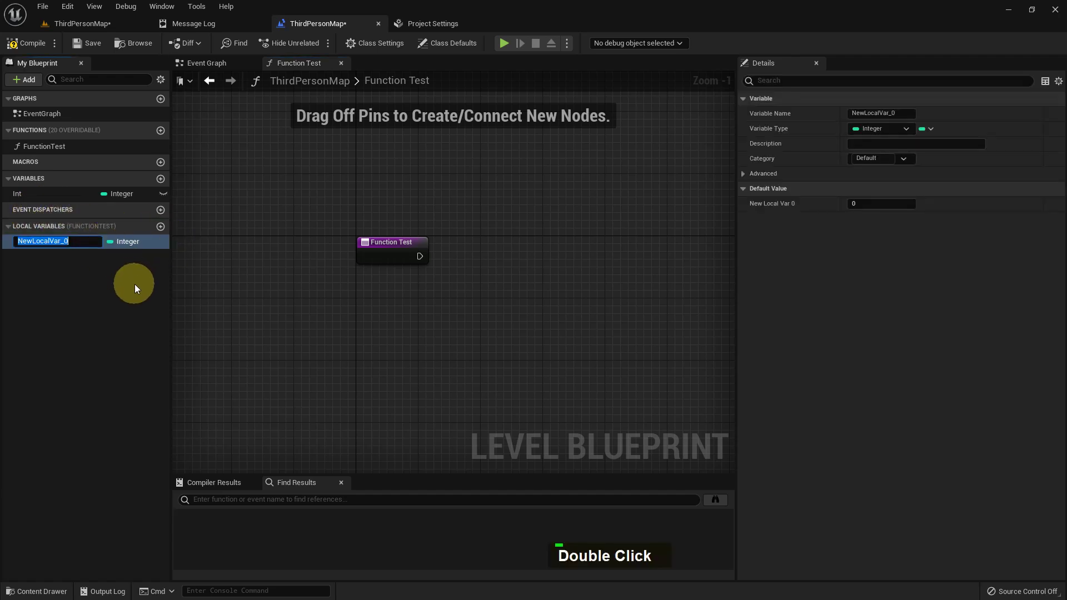
key(shift+b)
key(o)
key(o)
text(L, O)
key(Return)
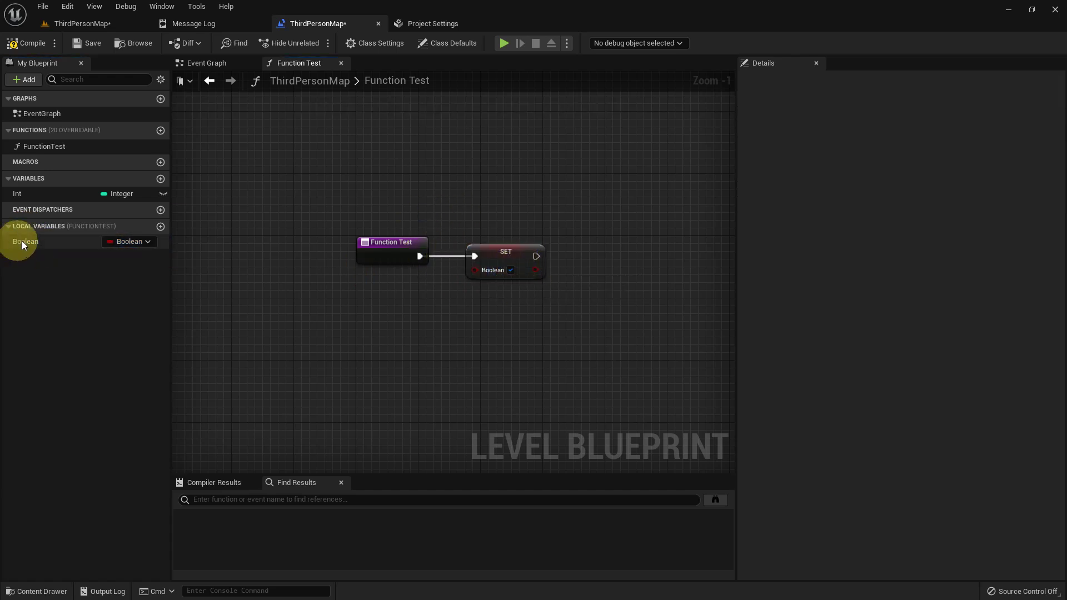
Step: Set the Boolean true after the entry, add a getter, and check the Event Graph's variable list
double_click(43, 253)
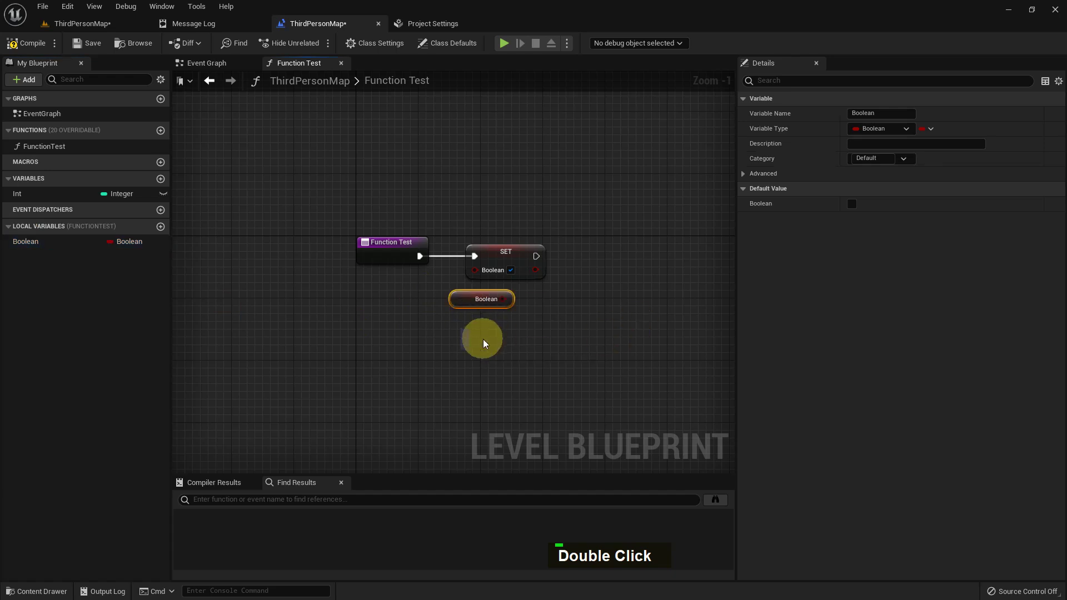
double_click(84, 48)
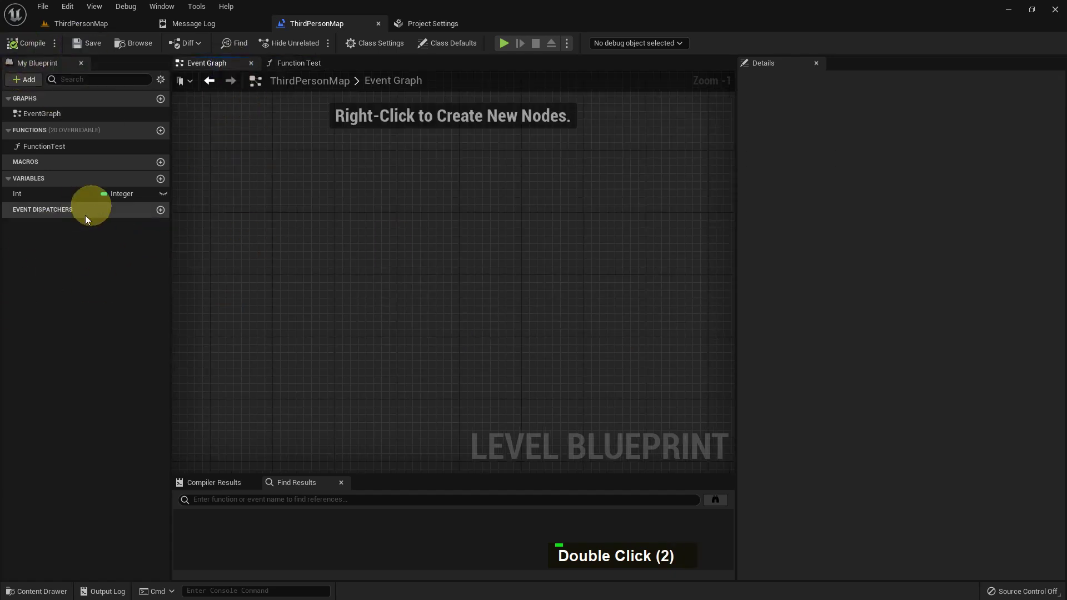